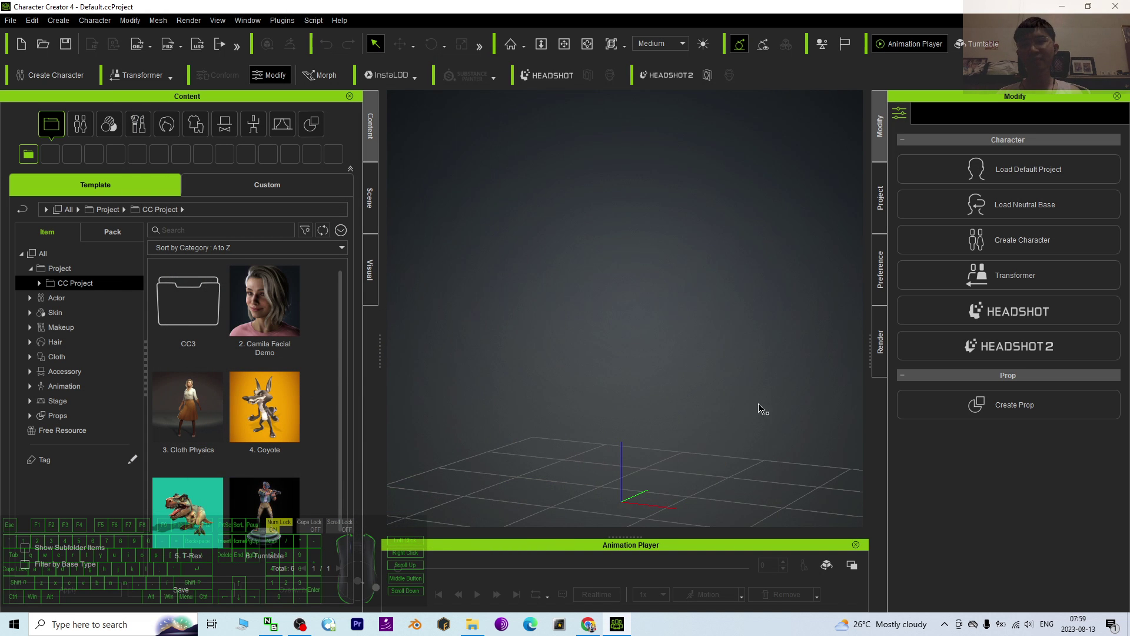
Orbit and zoom around the empty scene before choosing a character
scroll(down, 3)
scroll(up, 3)
key(x)
drag(677, 480, 652, 432)
key(c)
click(640, 402)
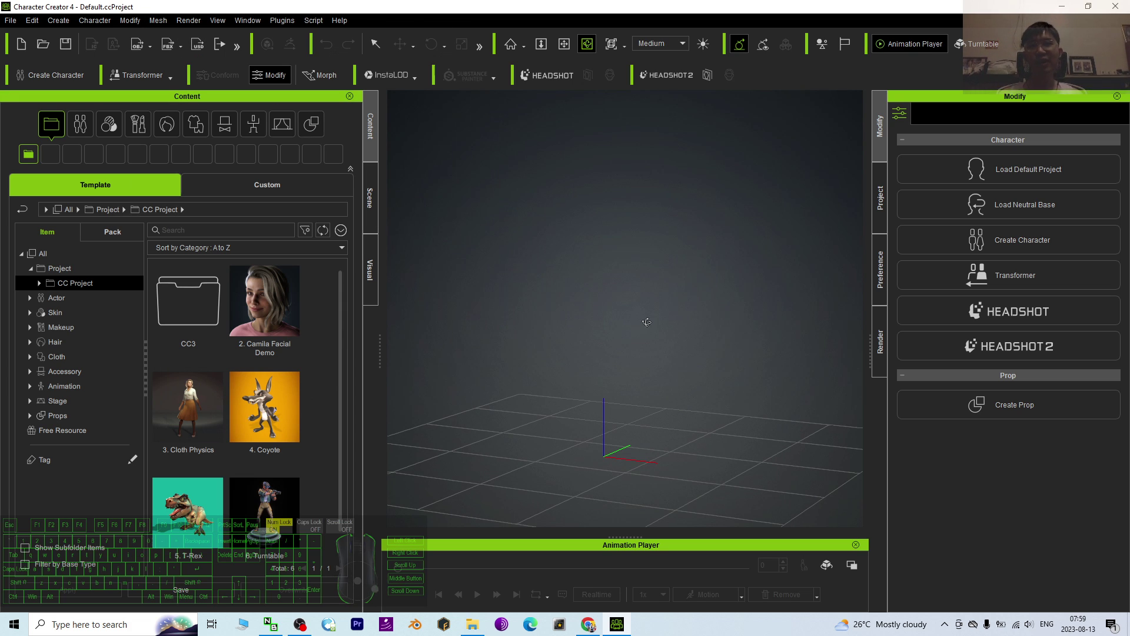
key(x)
drag(623, 428, 627, 445)
key(c)
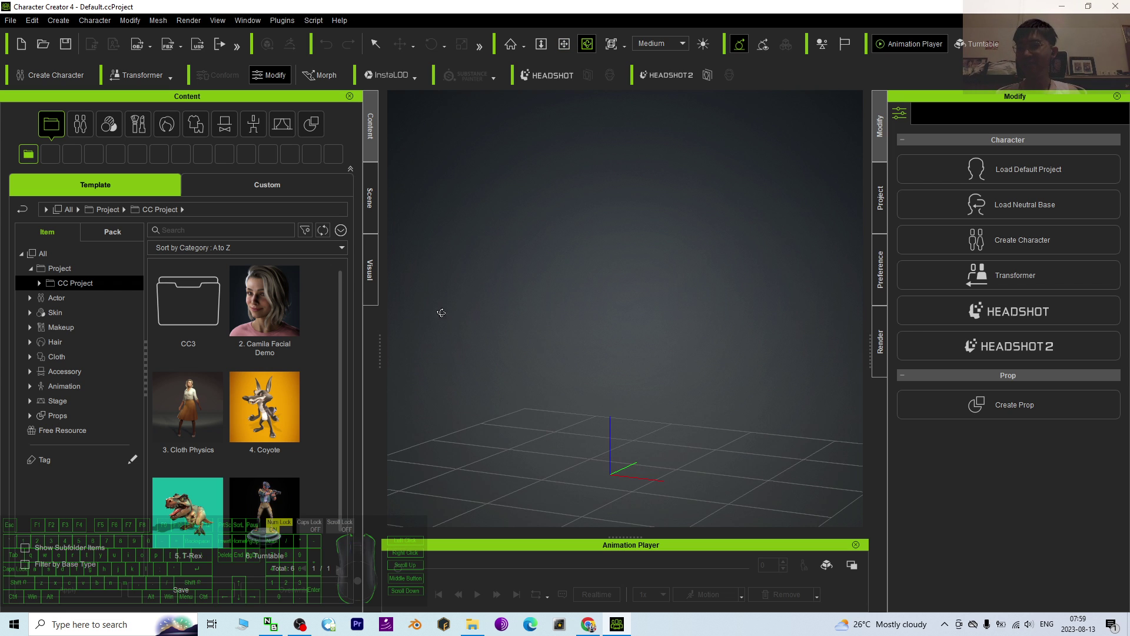
Browse the library to Actor > Character > Clothed, listing CC4 Camila 1, Camila 2 and Kevin
click(30, 304)
click(76, 318)
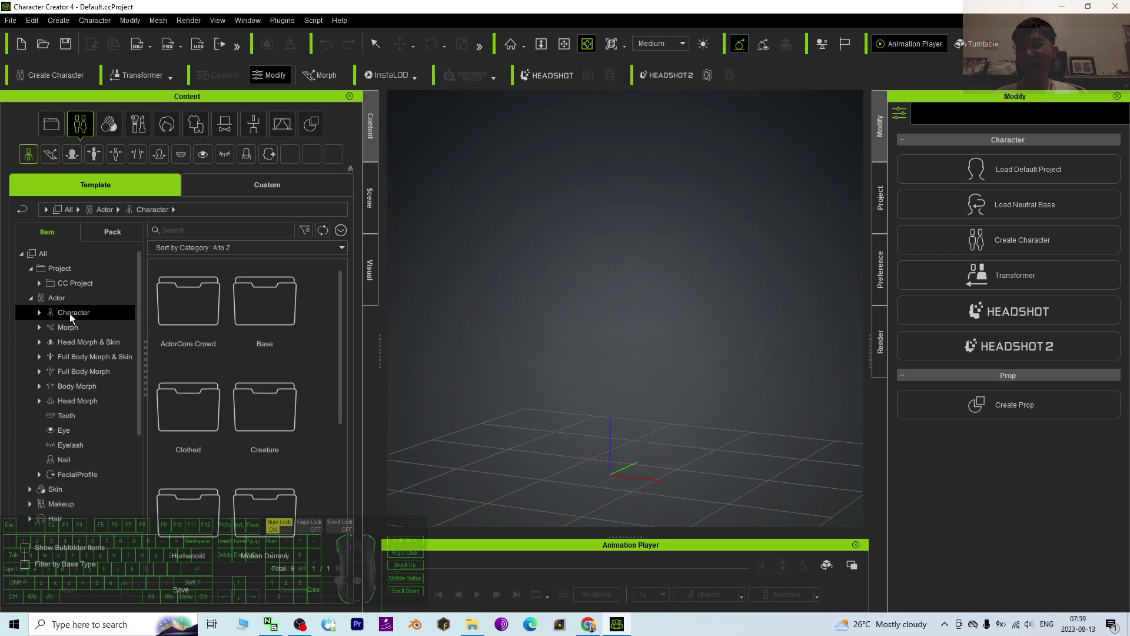
click(39, 319)
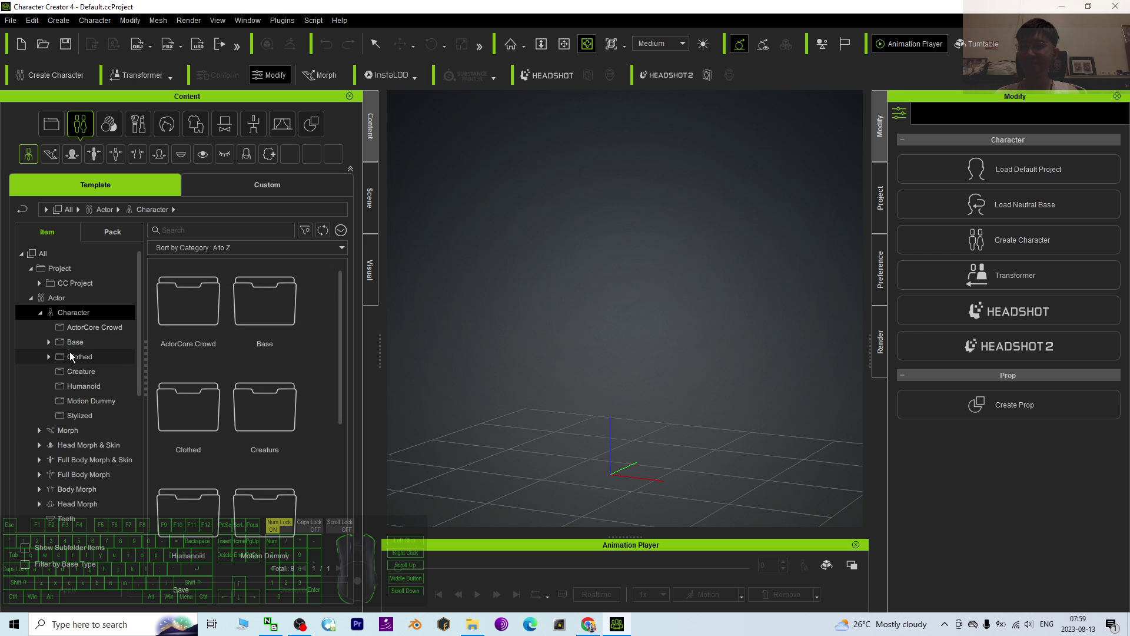
click(73, 359)
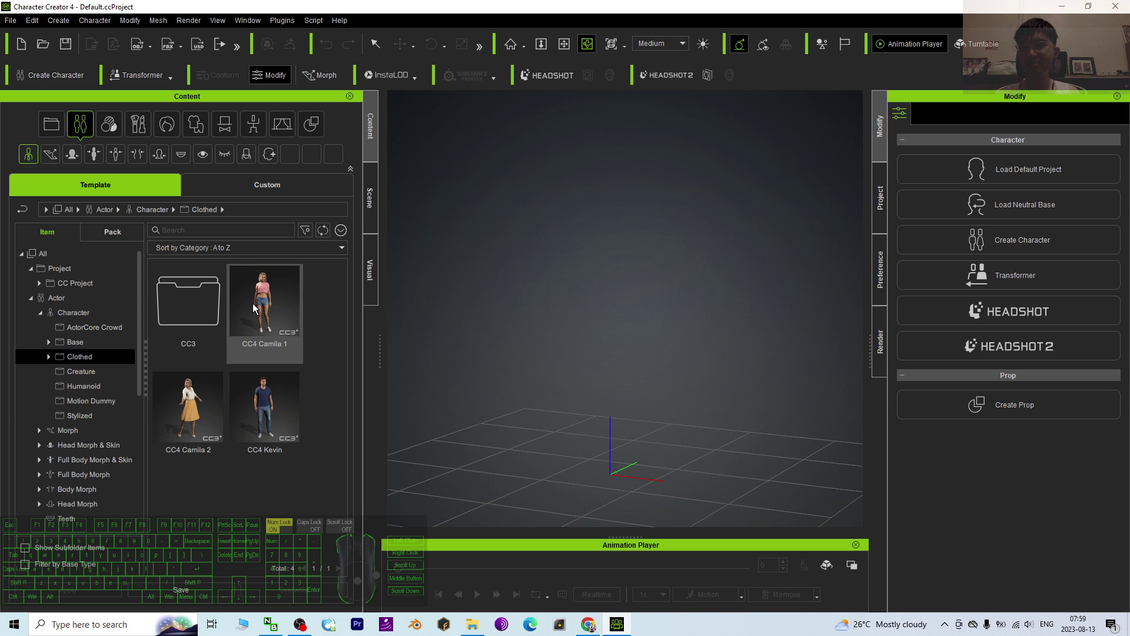
Load the CC4 Camila 1 clothed character into the empty scene
double_click(266, 305)
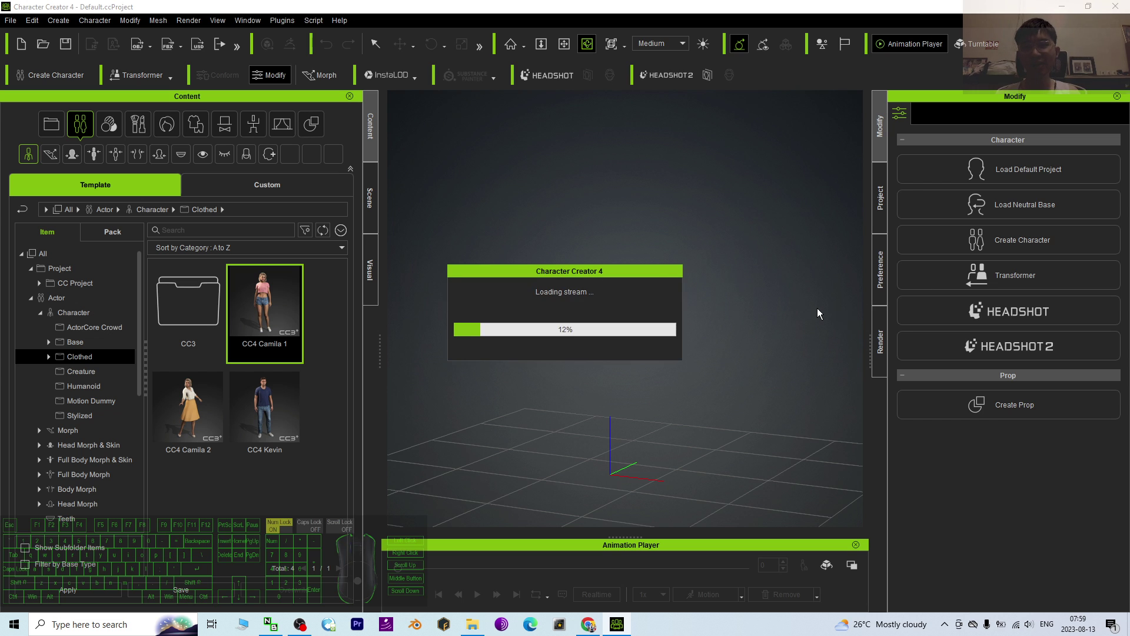
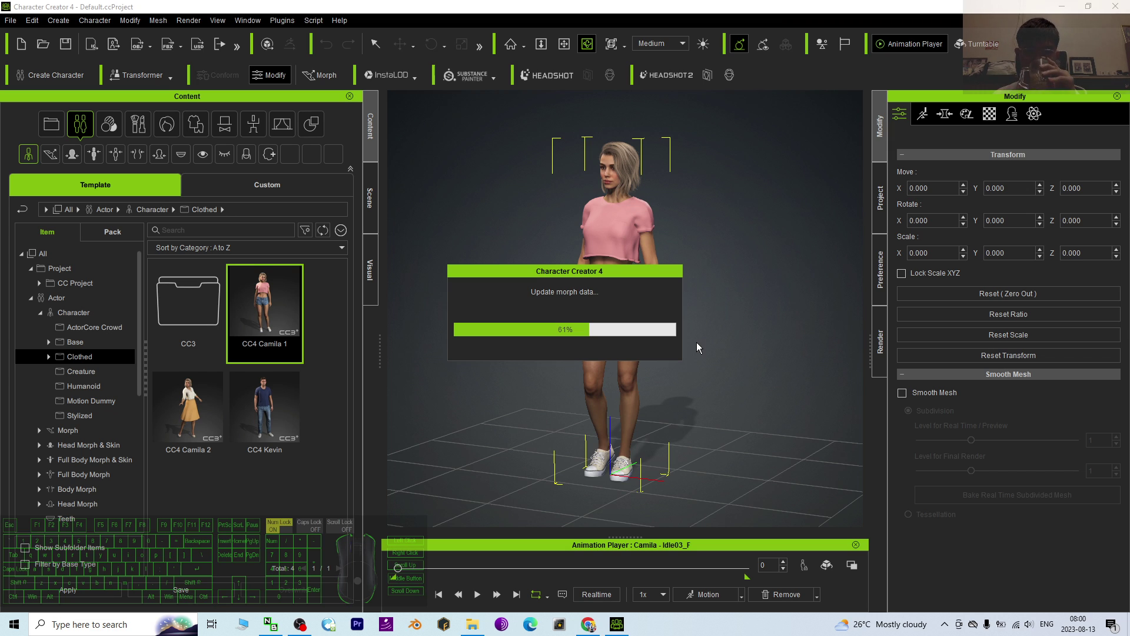
click(699, 345)
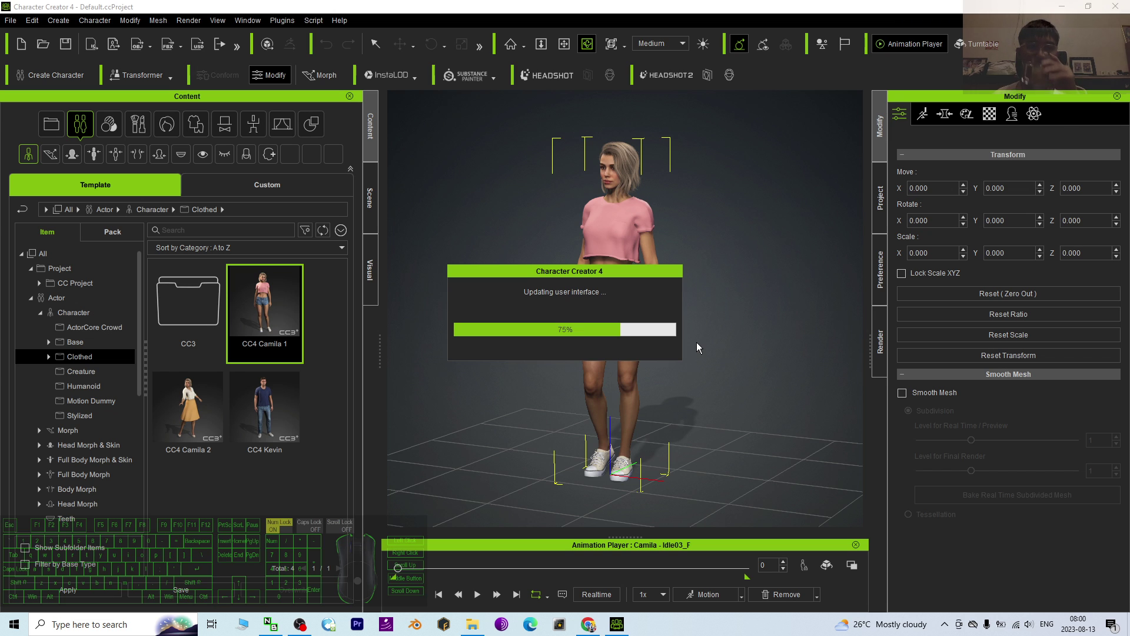
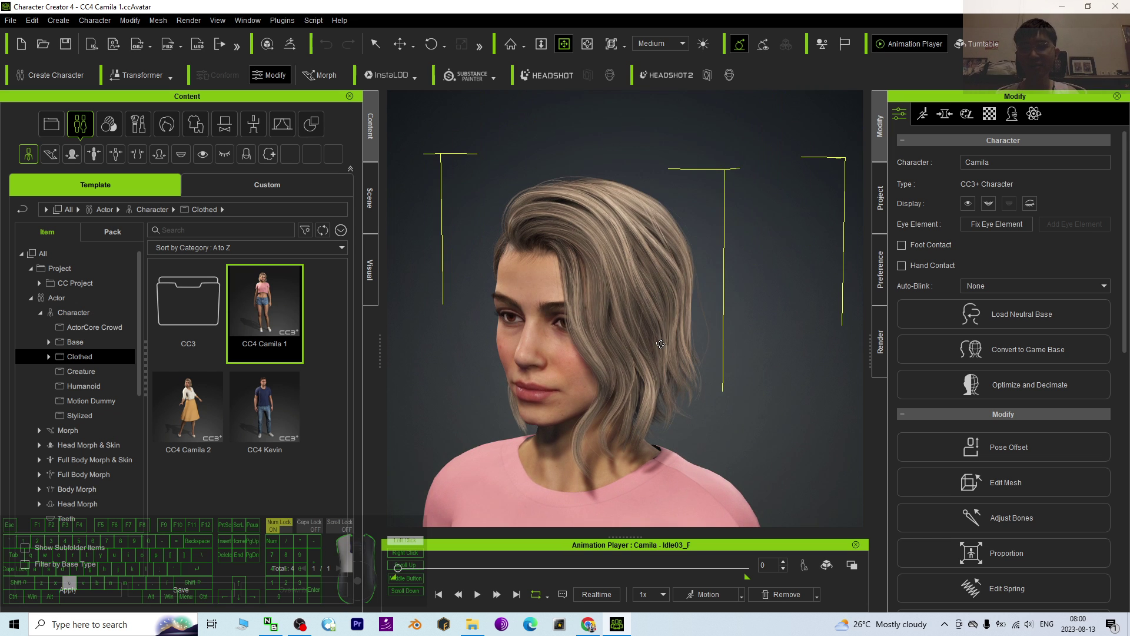
Show the Scene Manager listing Camila's T-shirt, shoes, shorts, side-part hair and brows
drag(664, 331, 278, 41)
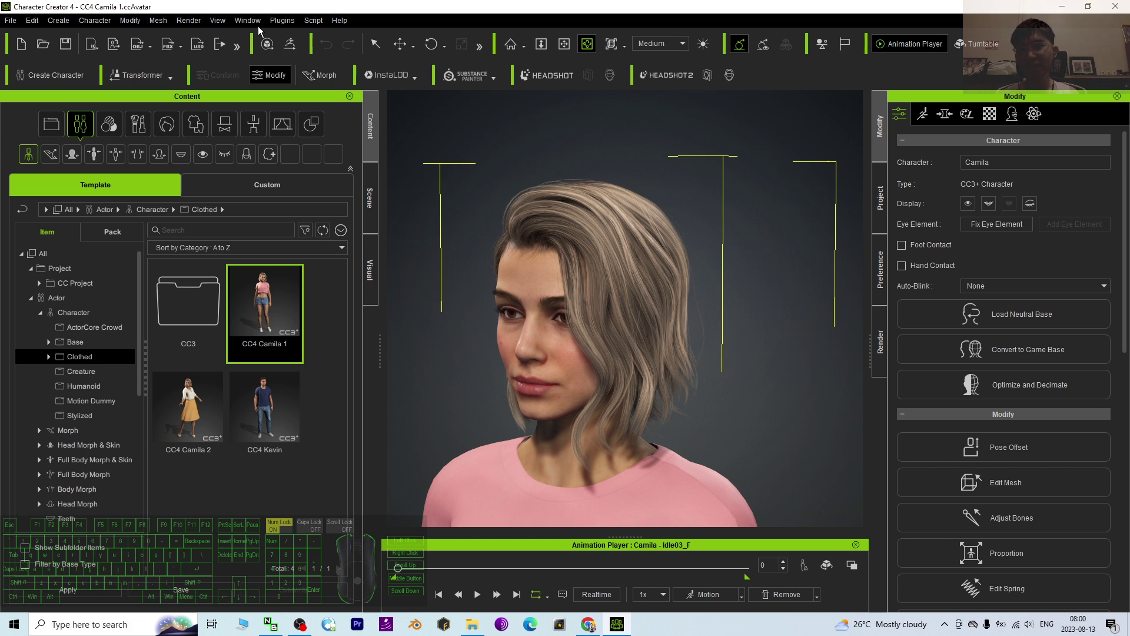
click(255, 24)
click(260, 42)
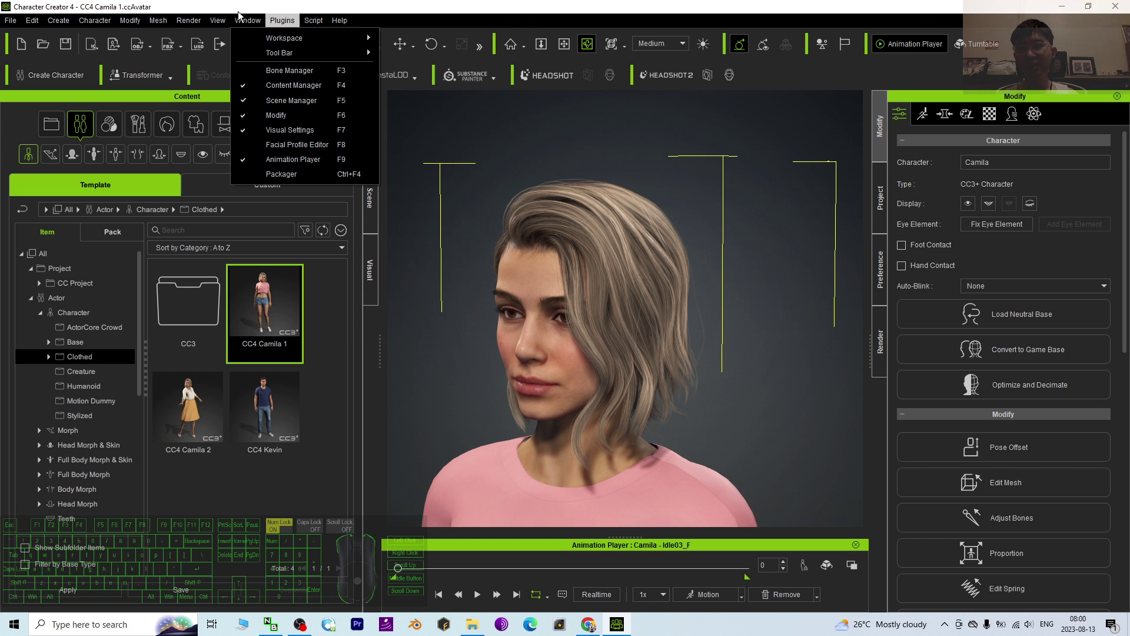
click(251, 42)
click(413, 39)
click(658, 246)
drag(550, 343, 525, 285)
click(396, 201)
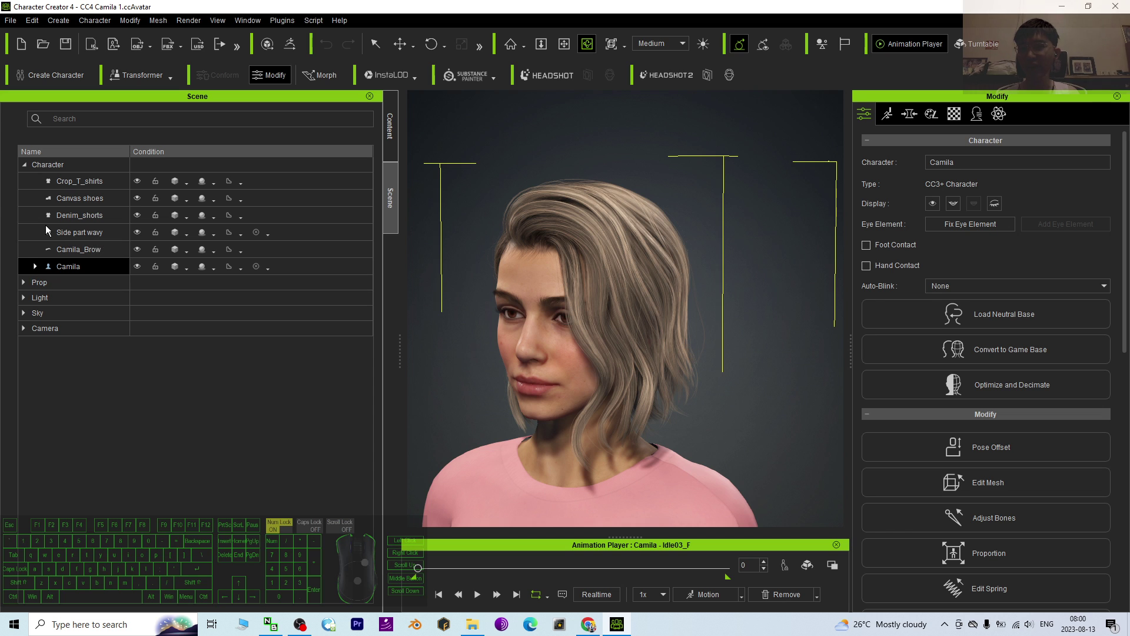
Select the Side part wavy hair and show its materials in the Modify panel
click(88, 240)
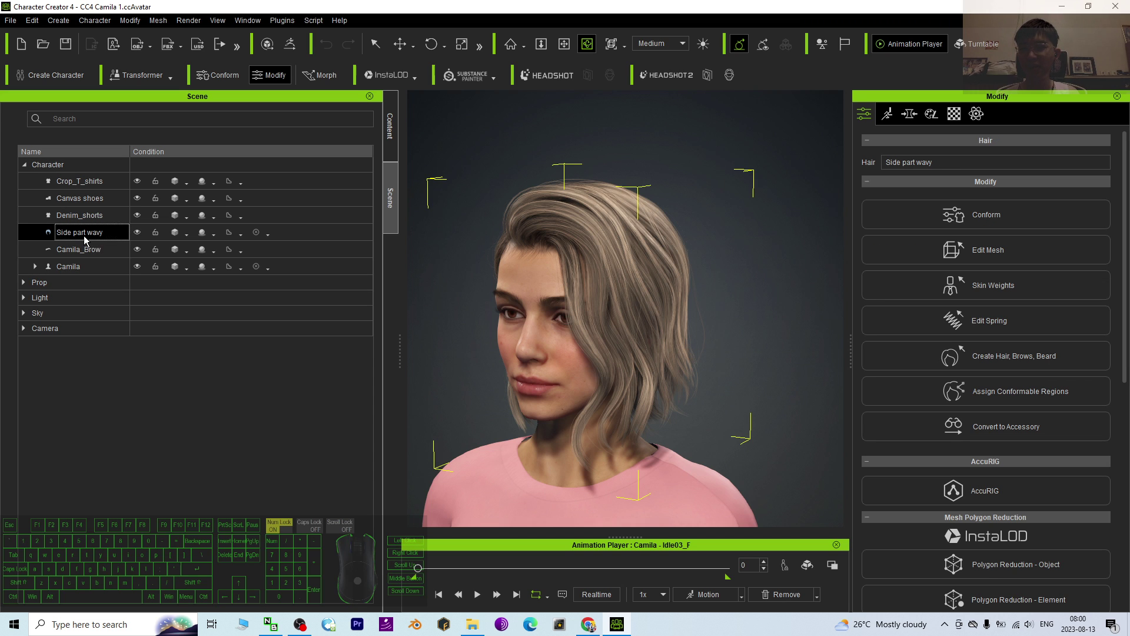
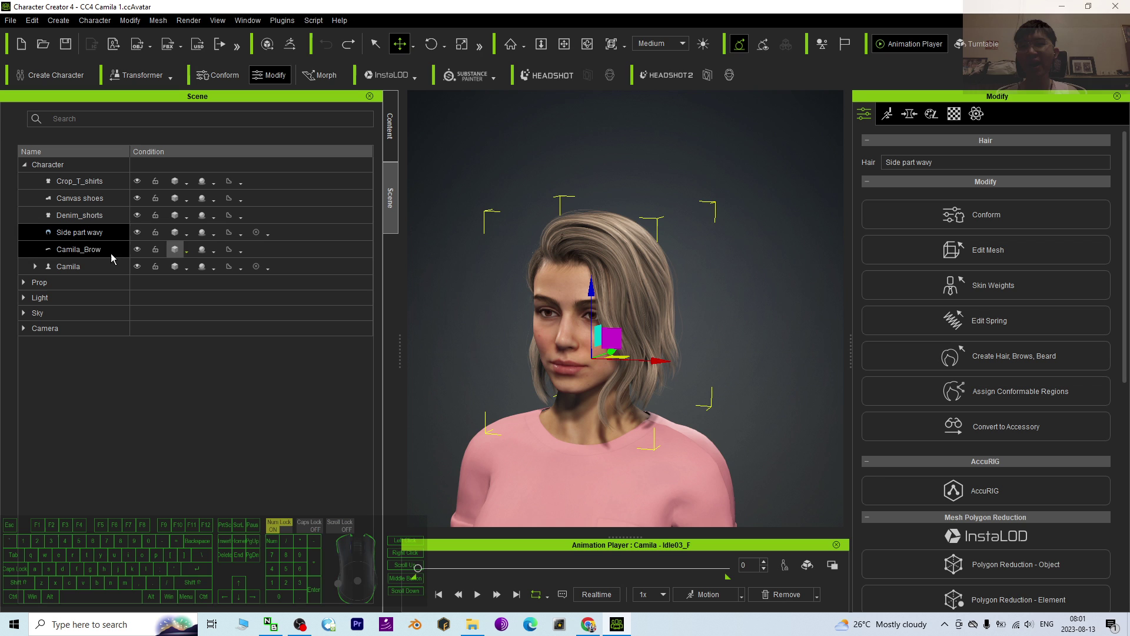
click(98, 234)
click(957, 117)
click(910, 240)
Pick the Hair (Digital Human Hair) material from the hair's material list
click(909, 226)
click(906, 246)
click(904, 228)
click(906, 241)
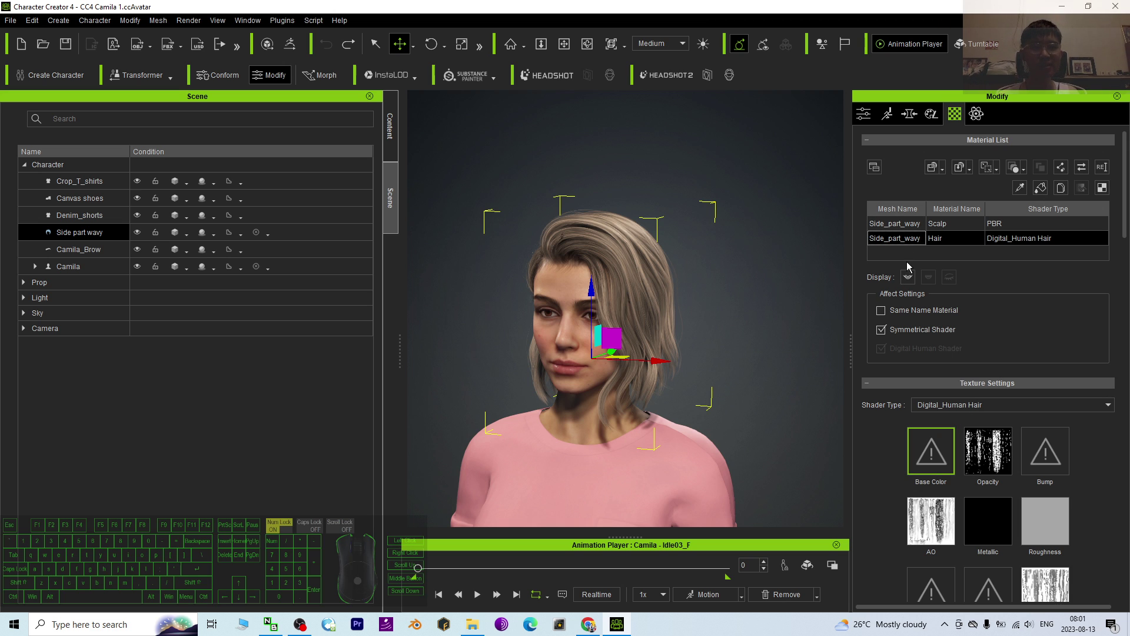
Select the Scalp material and move the view in close around Camila's head
click(903, 254)
drag(896, 232, 931, 403)
scroll(up, 3)
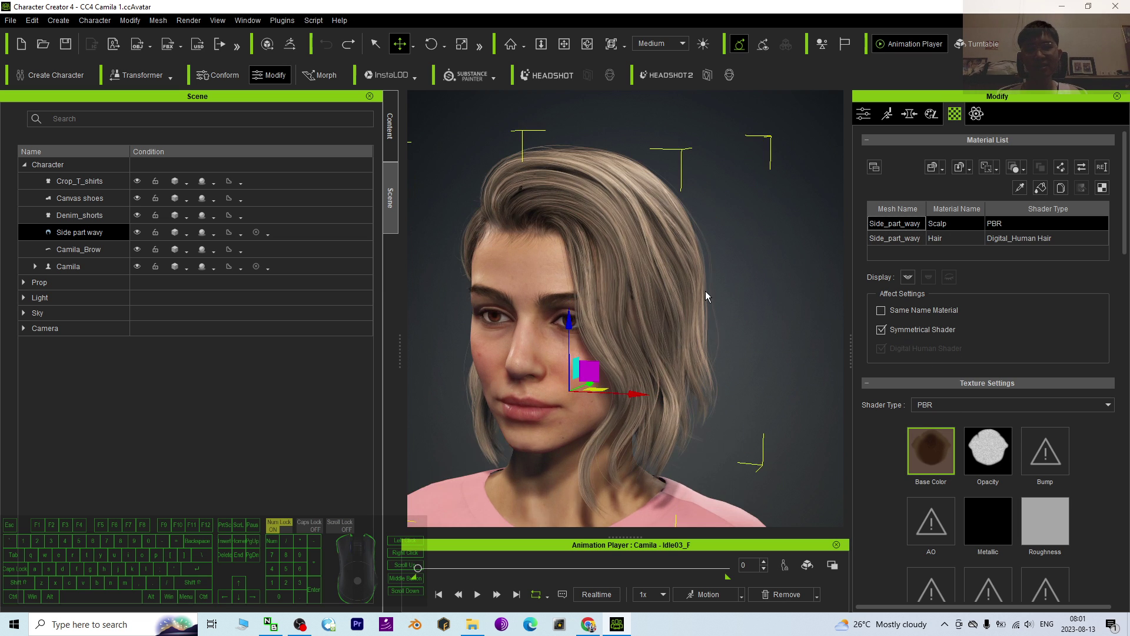
key(x)
key(x)
drag(787, 313, 768, 300)
key(c)
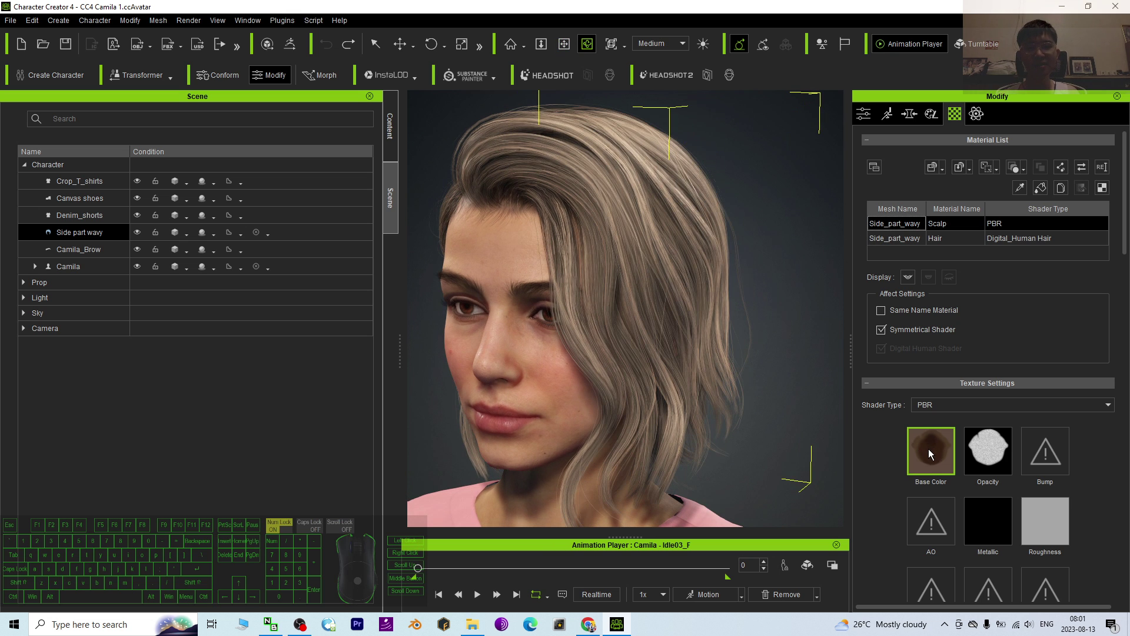
Open Adjust Color for the scalp's Base Color texture, all values still at zero
right_click(934, 461)
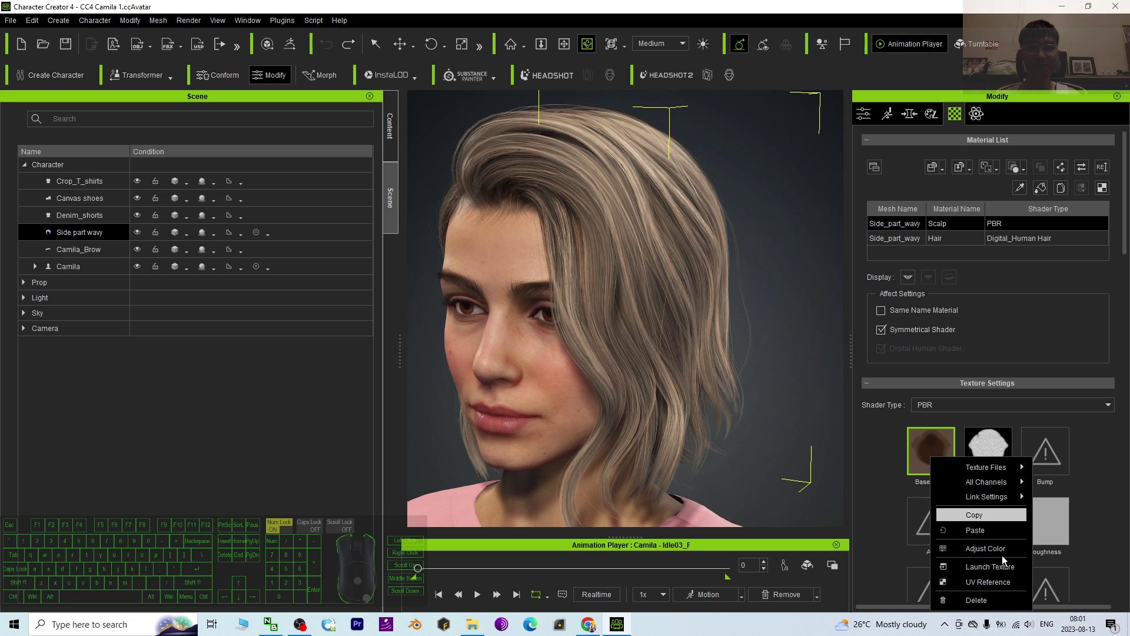
click(989, 553)
drag(590, 114, 356, 104)
scroll(down, 3)
key(x)
drag(627, 309, 646, 302)
scroll(up, 3)
key(x)
click(313, 77)
scroll(down, 3)
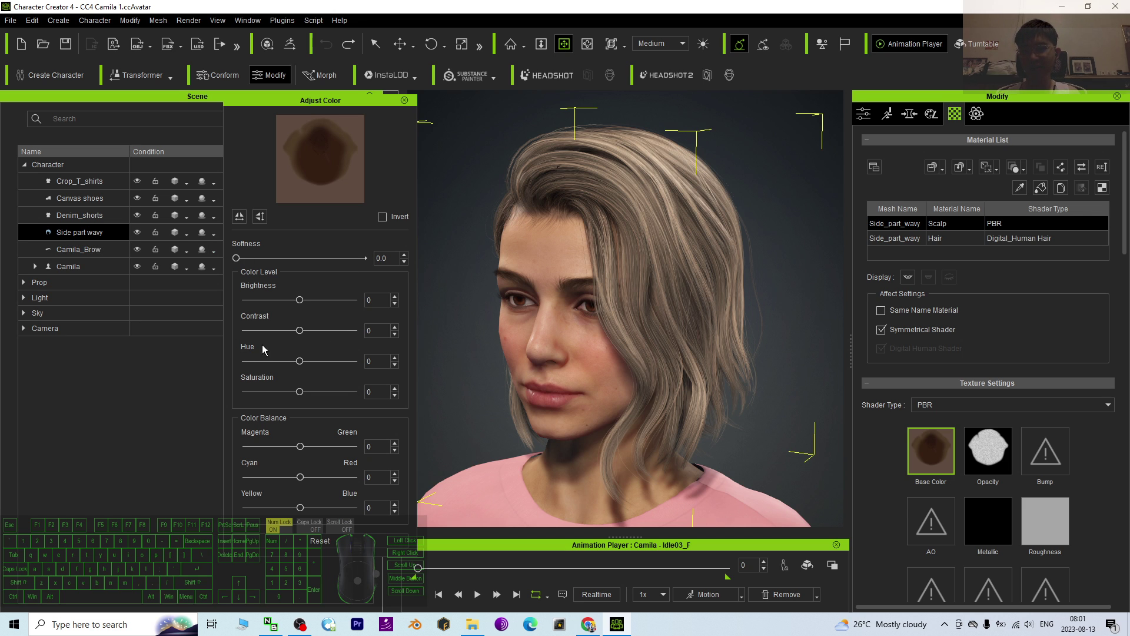
drag(301, 365, 320, 368)
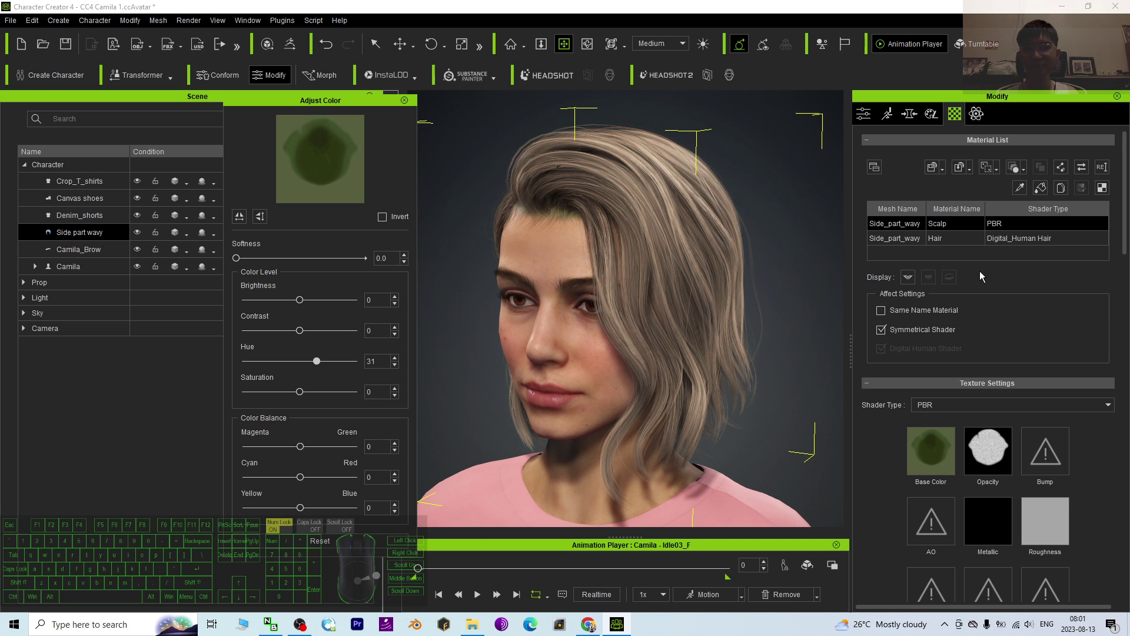
click(906, 243)
scroll(down, 3)
scroll(up, 3)
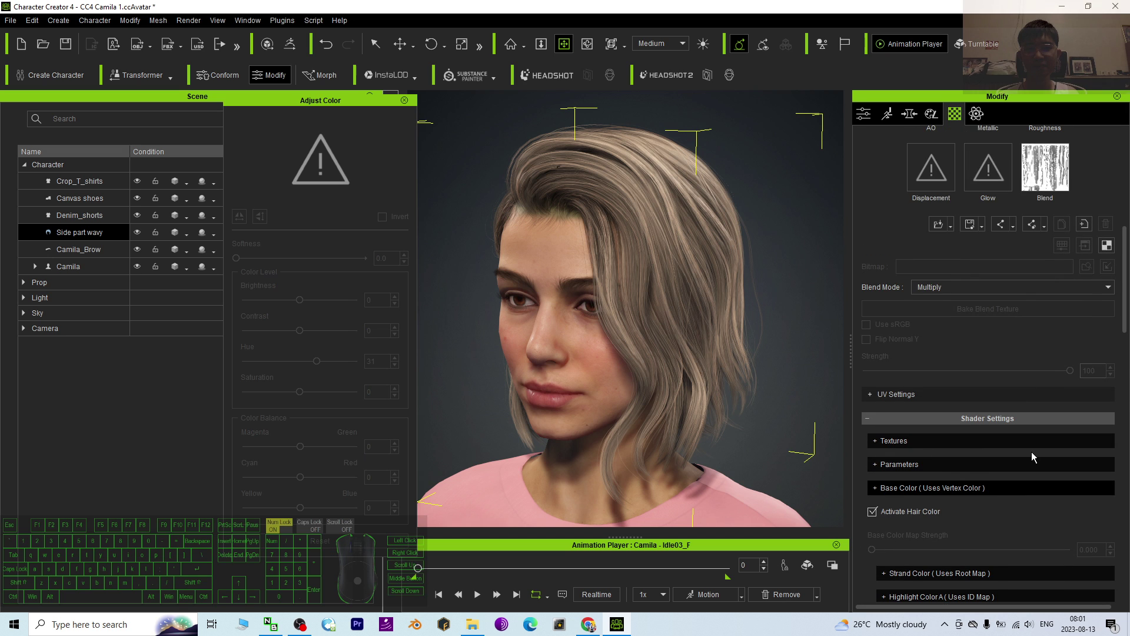
scroll(up, 3)
scroll(down, 3)
scroll(up, 3)
click(912, 231)
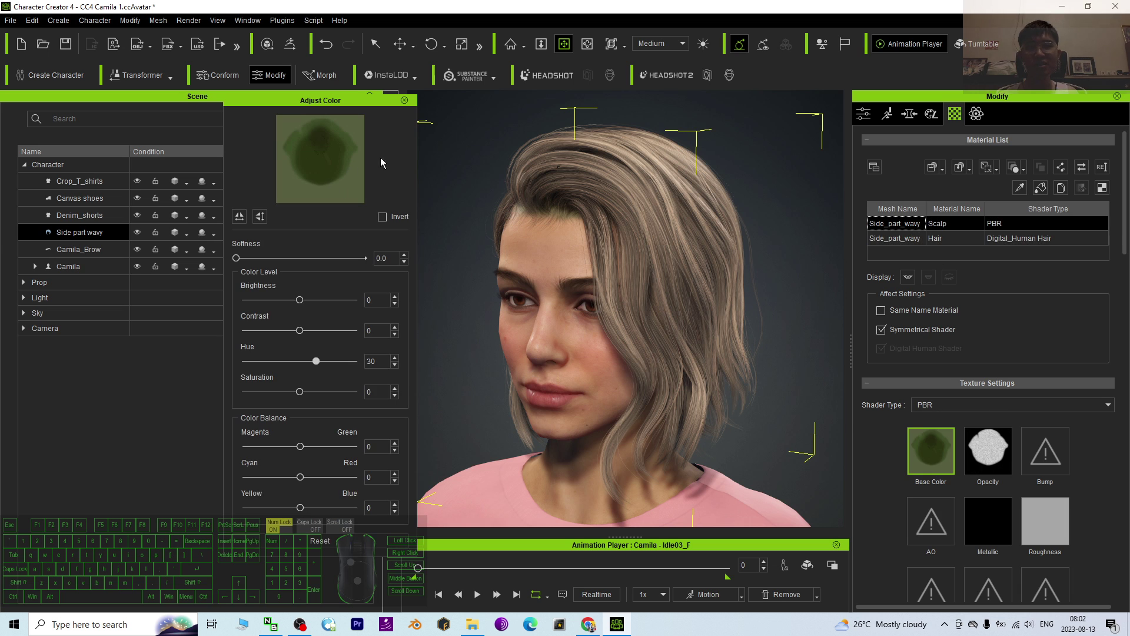
key(c)
drag(632, 328, 810, 331)
scroll(up, 3)
key(x)
drag(685, 180, 671, 291)
scroll(up, 3)
scroll(down, 3)
scroll(down, 3)
key(c)
drag(728, 312, 527, 297)
key(x)
drag(554, 323, 570, 275)
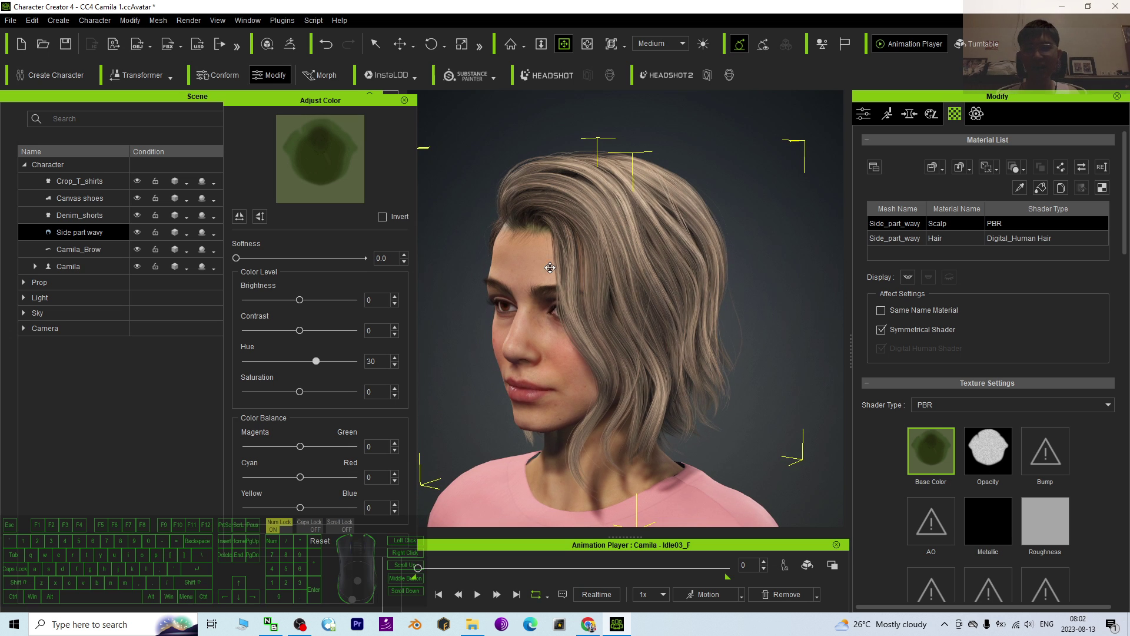
click(310, 546)
scroll(up, 3)
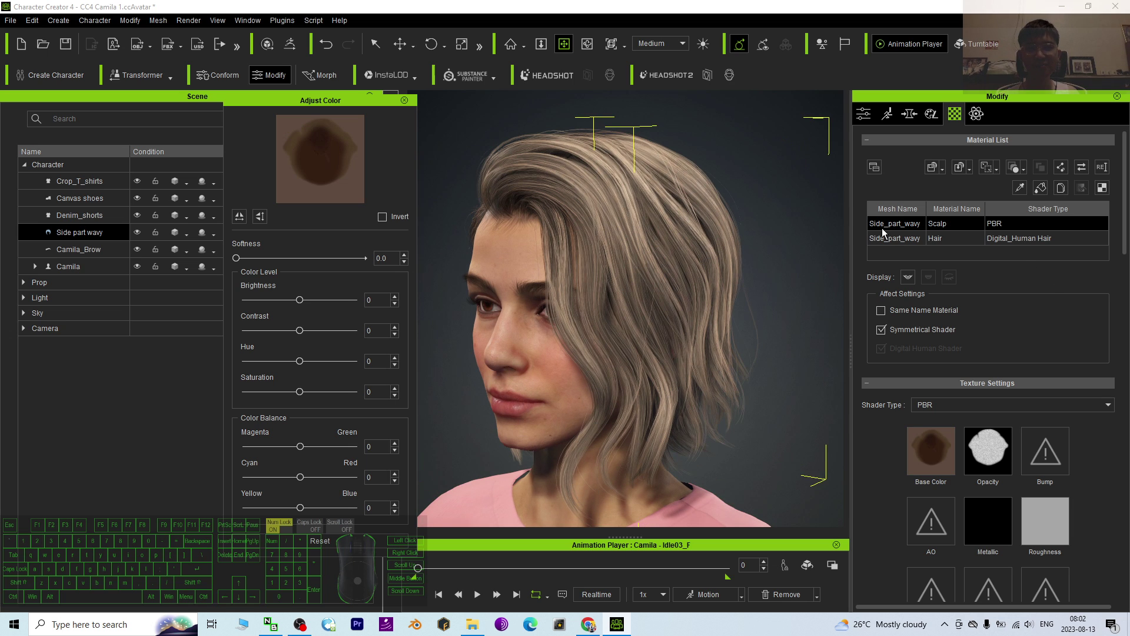
Select the Hair material to show its Digital Human Hair shader settings
click(892, 245)
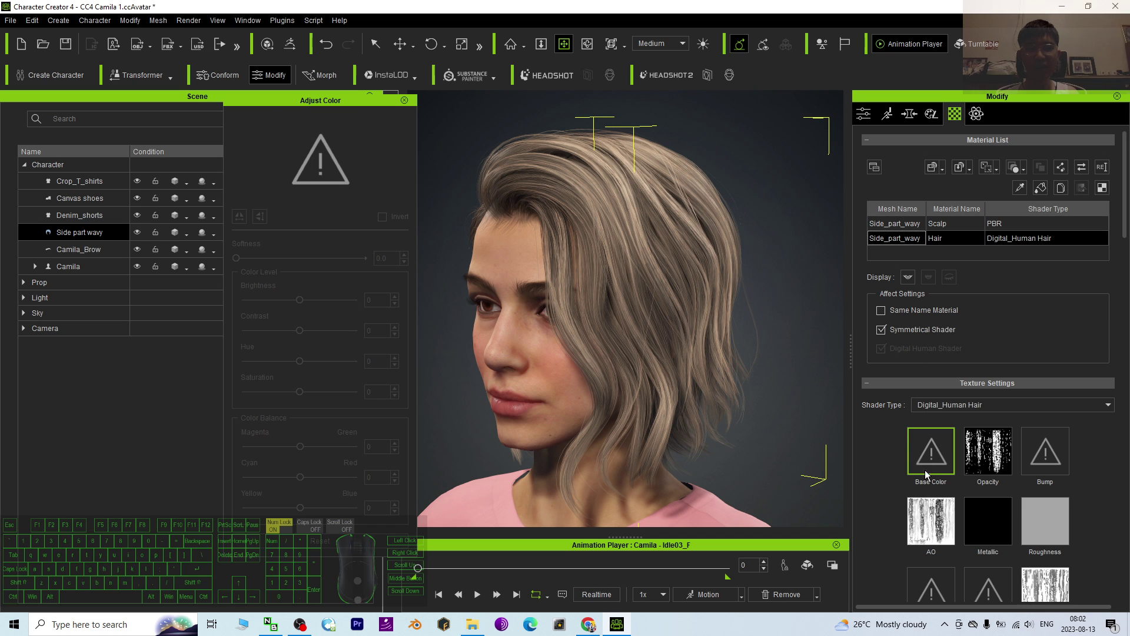
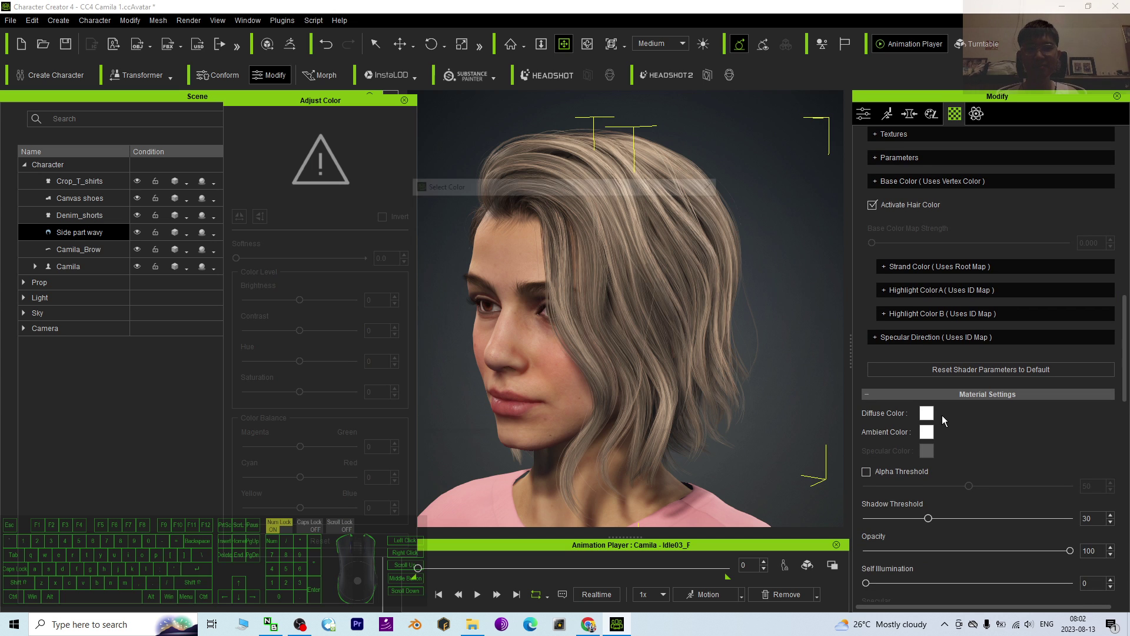
click(606, 190)
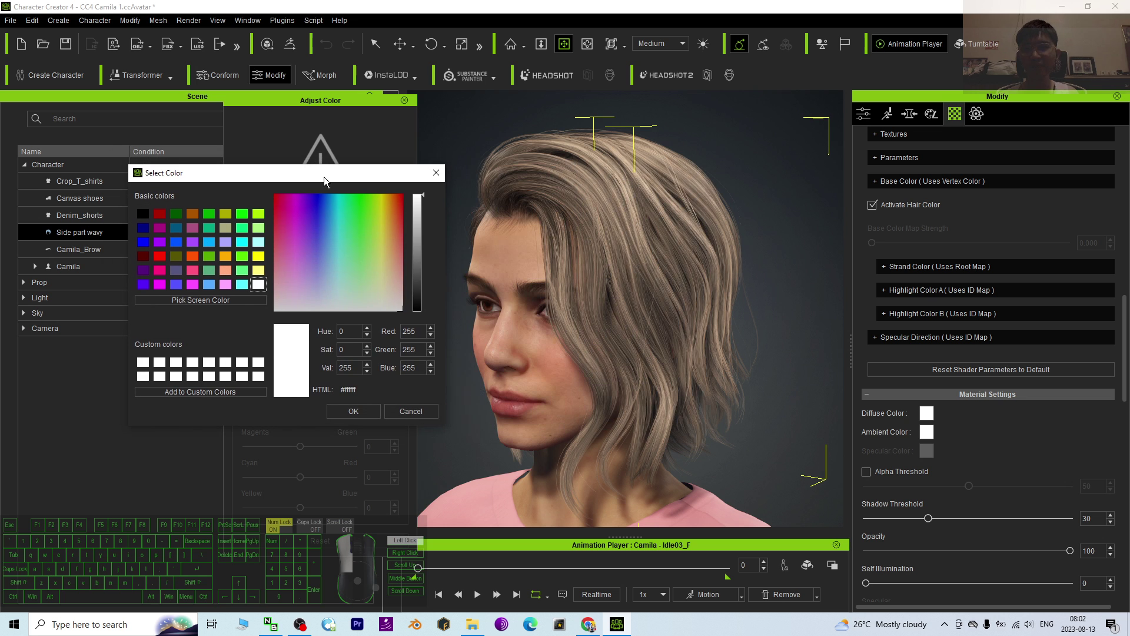
drag(427, 200, 432, 307)
key(c)
key(c)
click(531, 377)
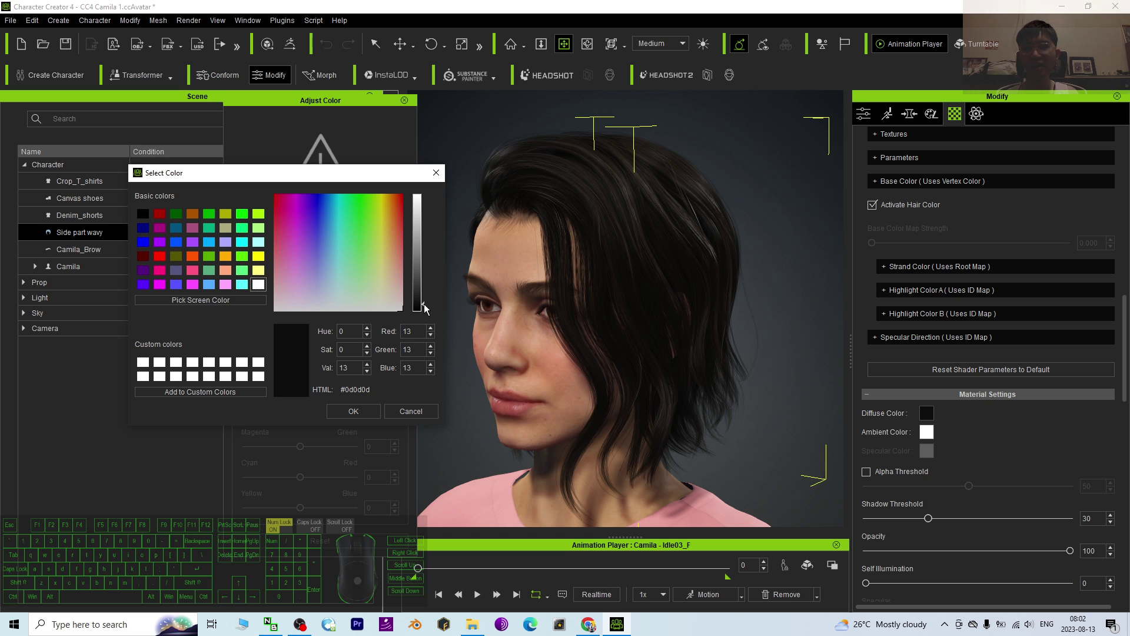
drag(427, 307, 427, 188)
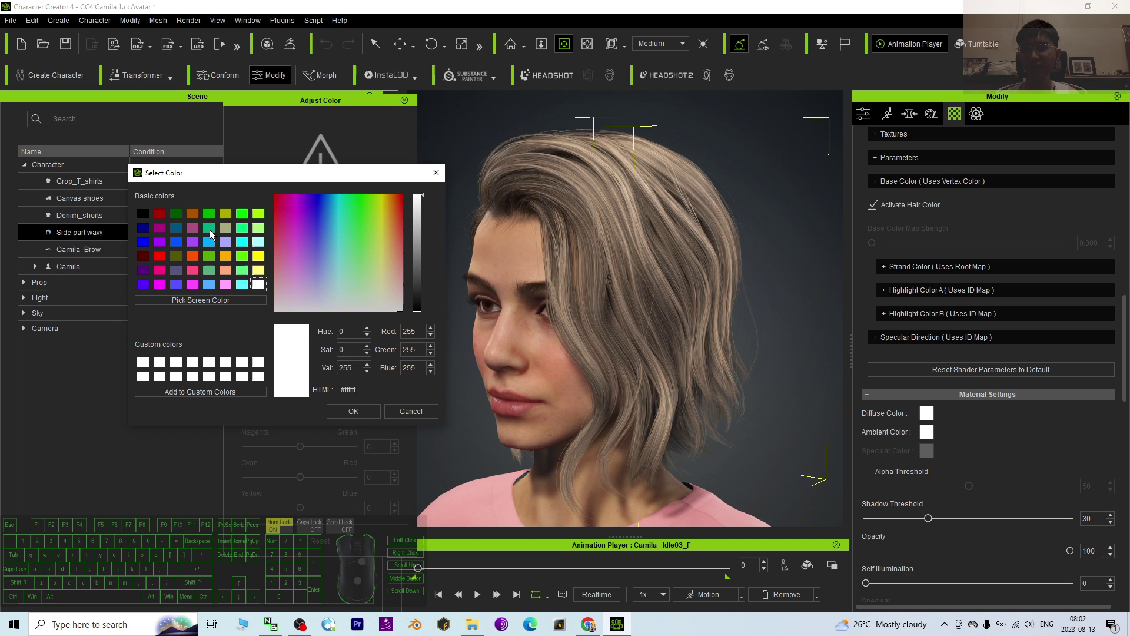
click(212, 232)
click(213, 219)
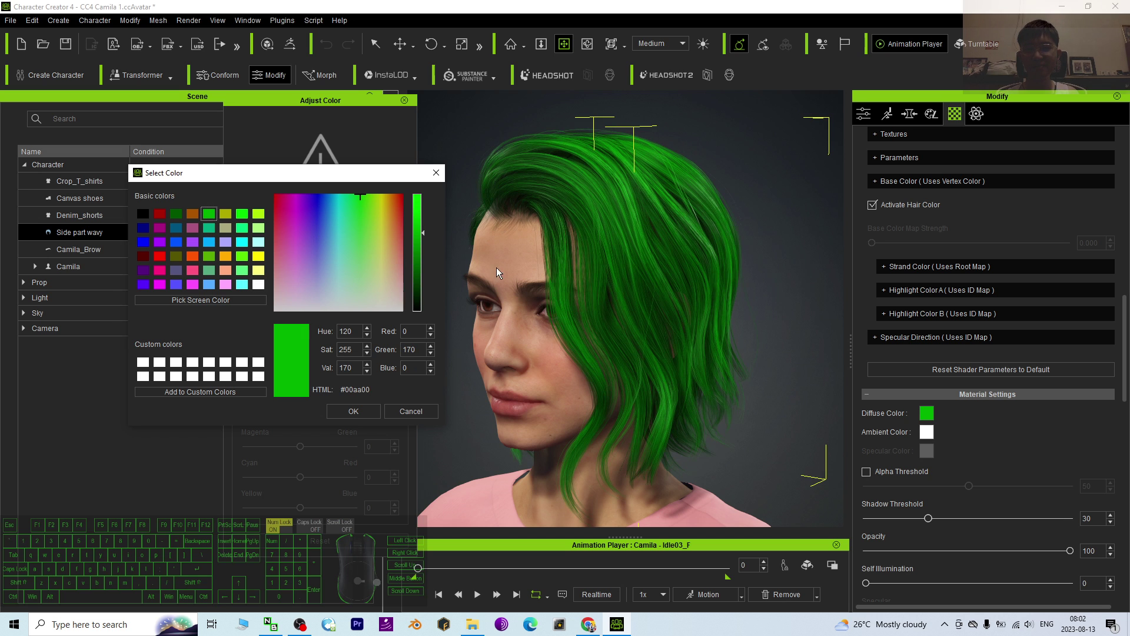
key(c)
click(499, 400)
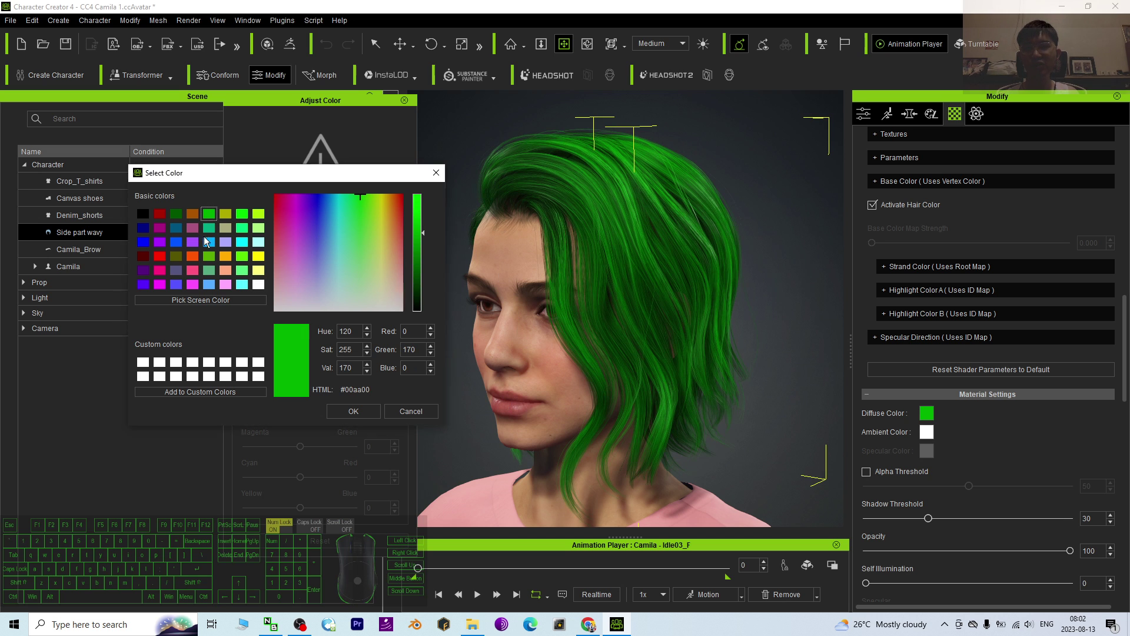
click(243, 261)
click(269, 263)
click(181, 249)
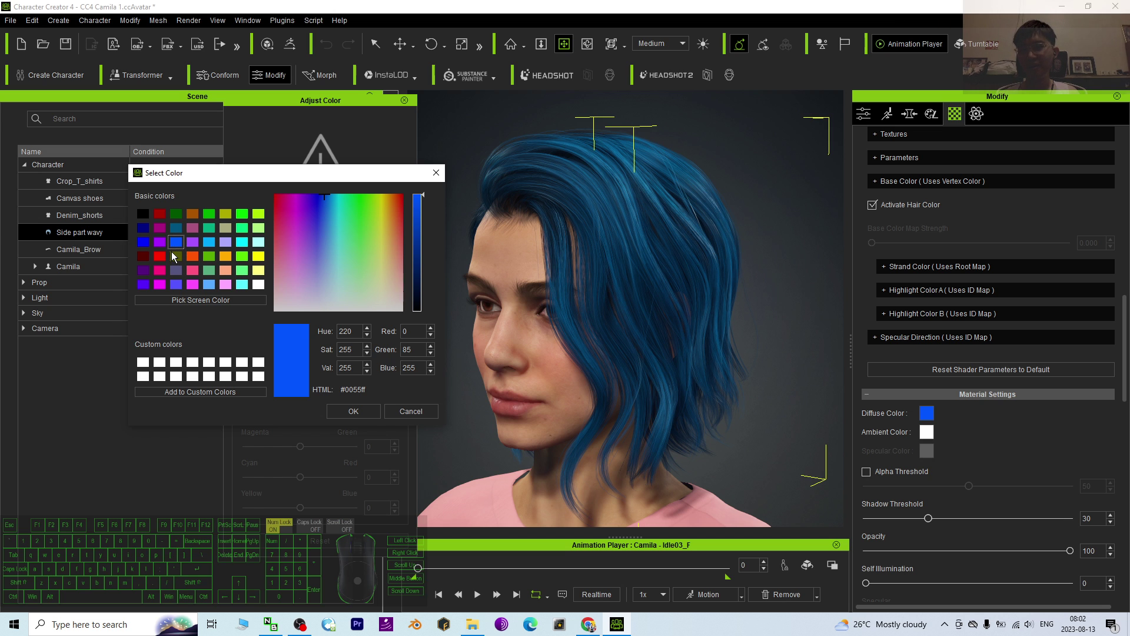
click(162, 251)
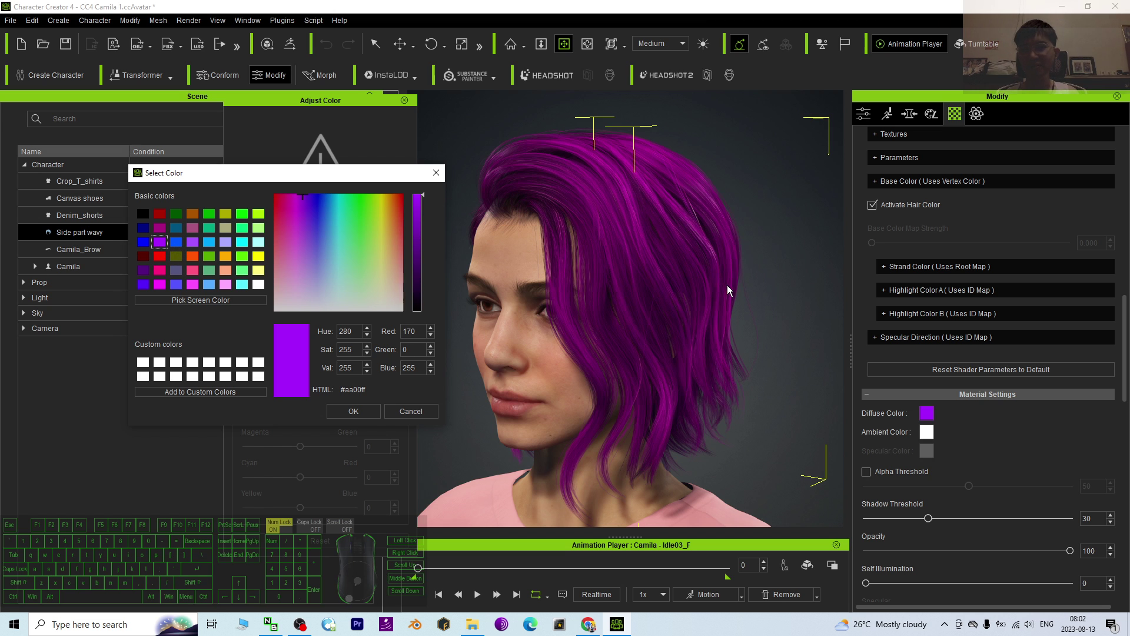
drag(427, 199, 429, 284)
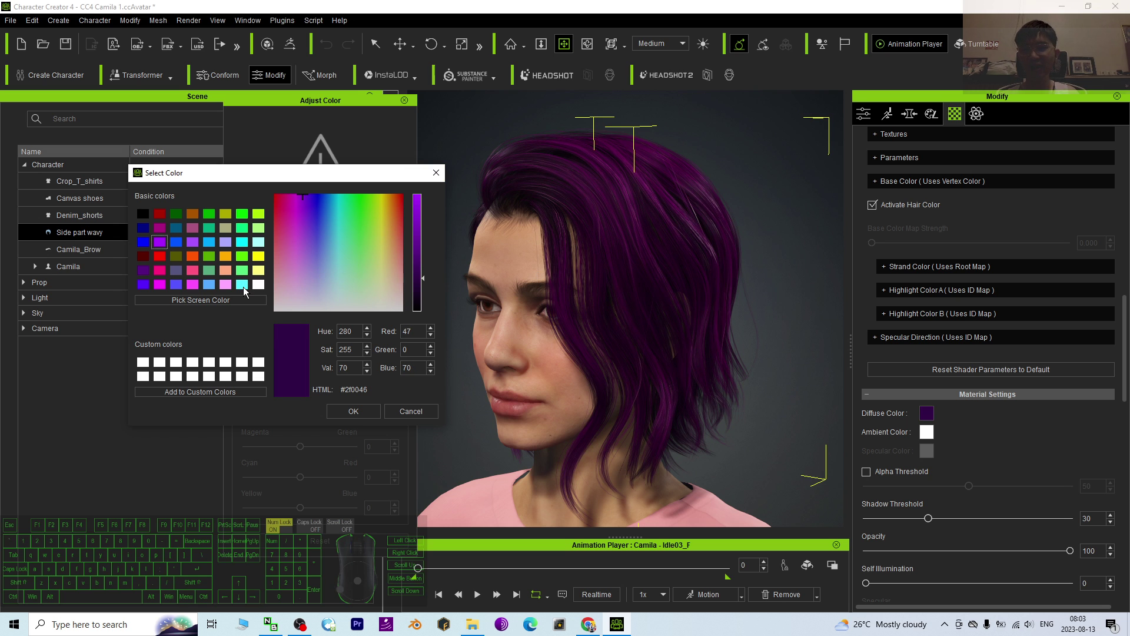
click(227, 289)
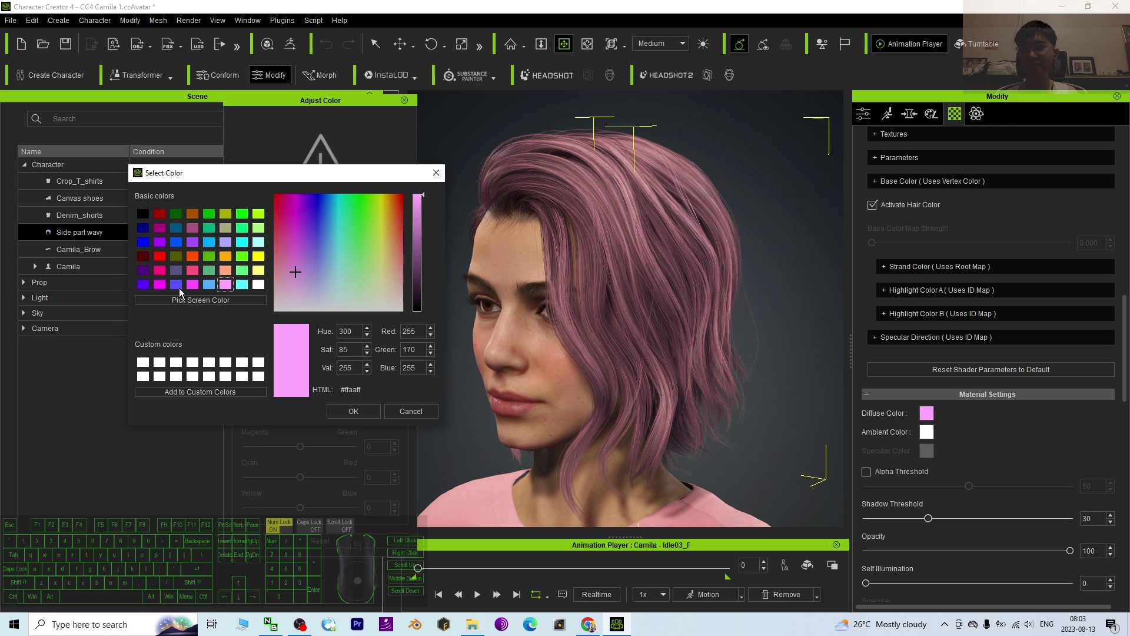
click(192, 291)
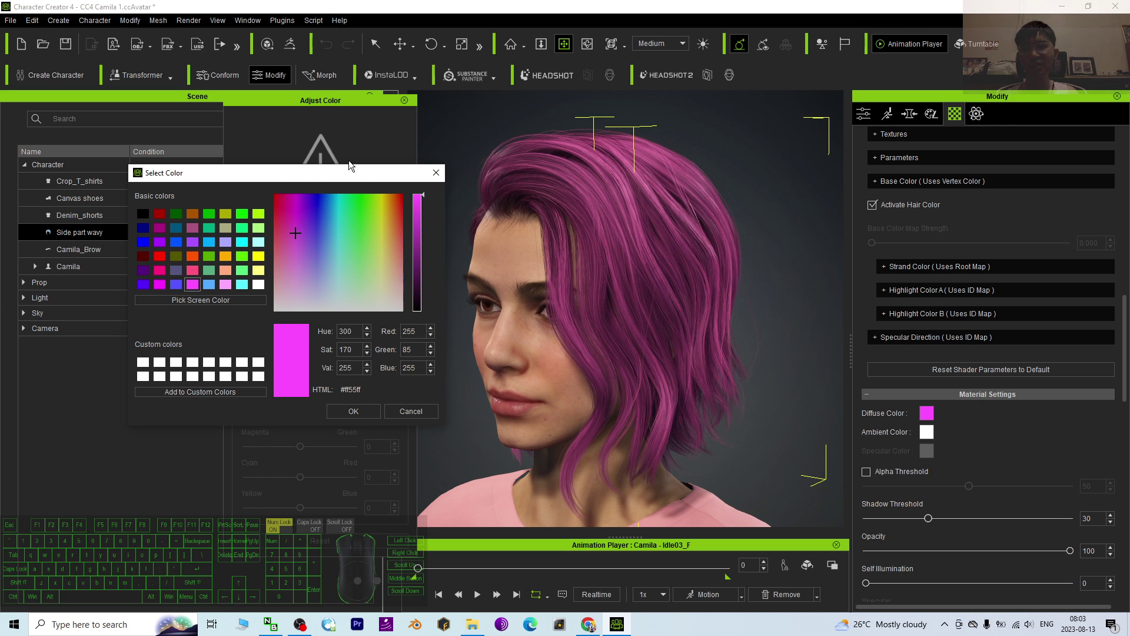
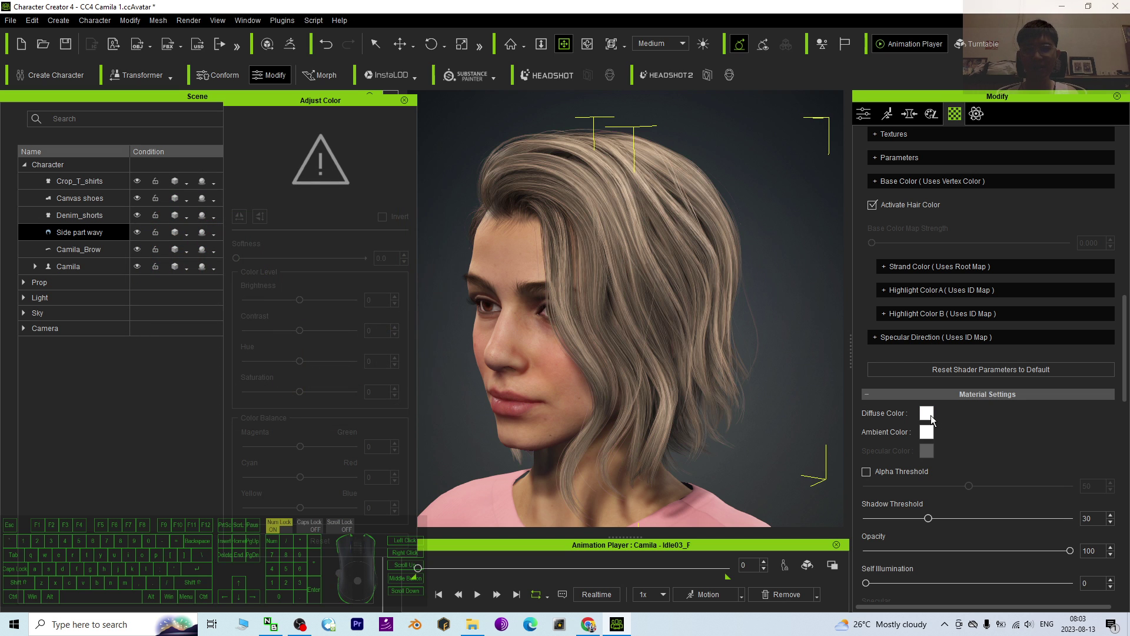
Set the hair's Diffuse Color to a dark plum, magenta lowered to #782878, and confirm
click(932, 421)
drag(612, 175, 346, 202)
click(216, 277)
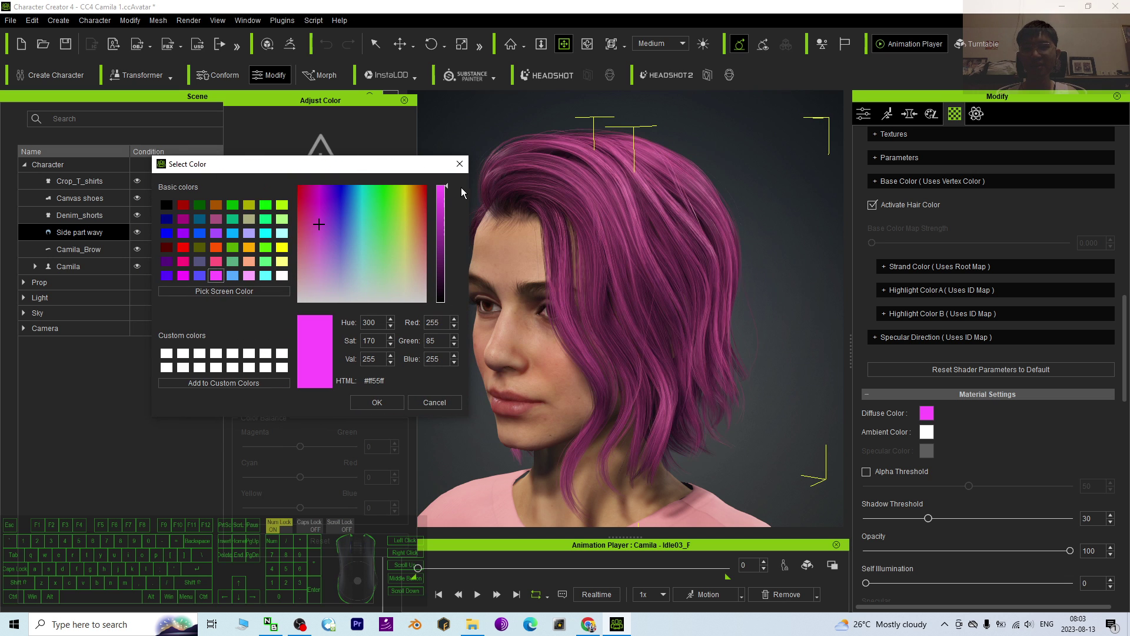
drag(452, 189, 449, 236)
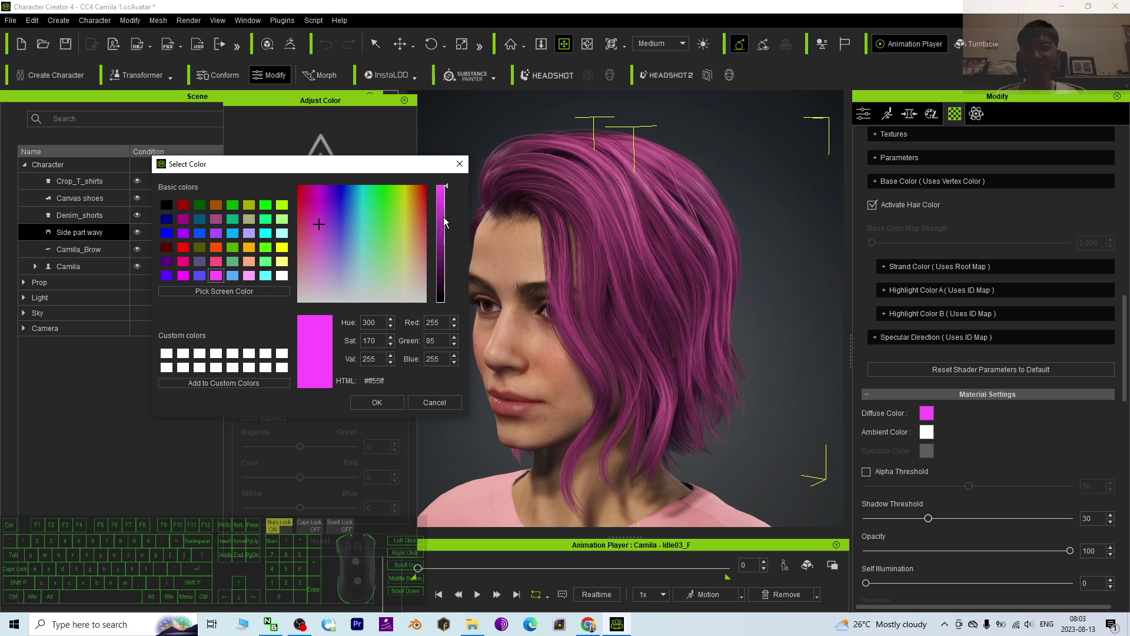
drag(448, 188, 451, 252)
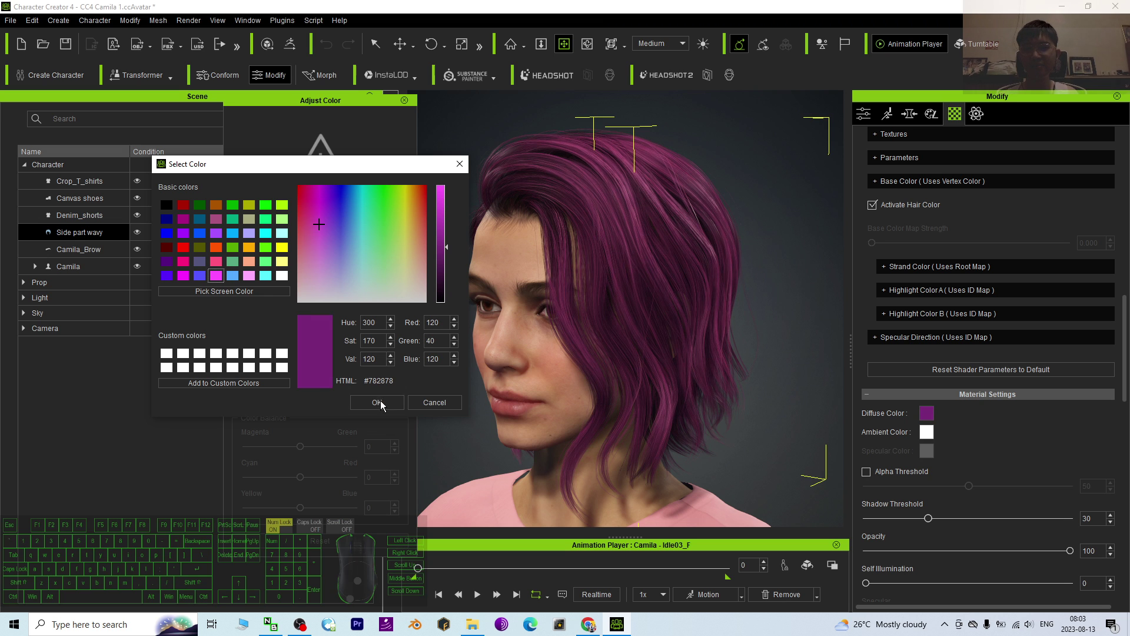
click(383, 405)
Orbit the viewport to face Camila head-on and check the purple hair
key(c)
click(531, 412)
key(c)
drag(512, 417, 733, 419)
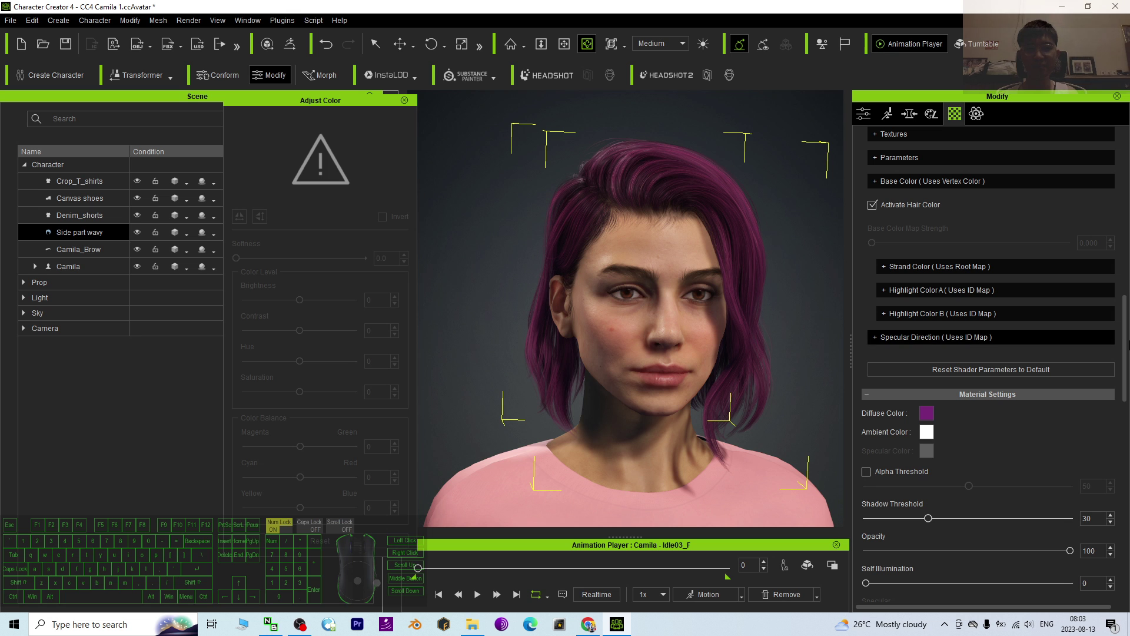
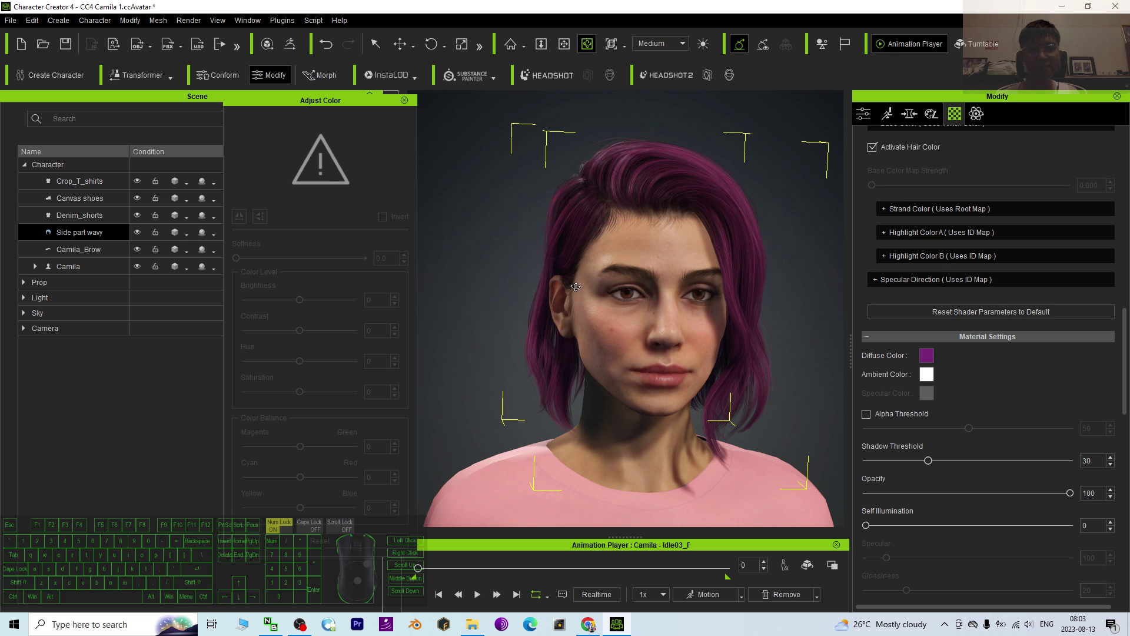
Orbit the view to inspect the plum hair from the side
key(c)
drag(702, 227, 558, 242)
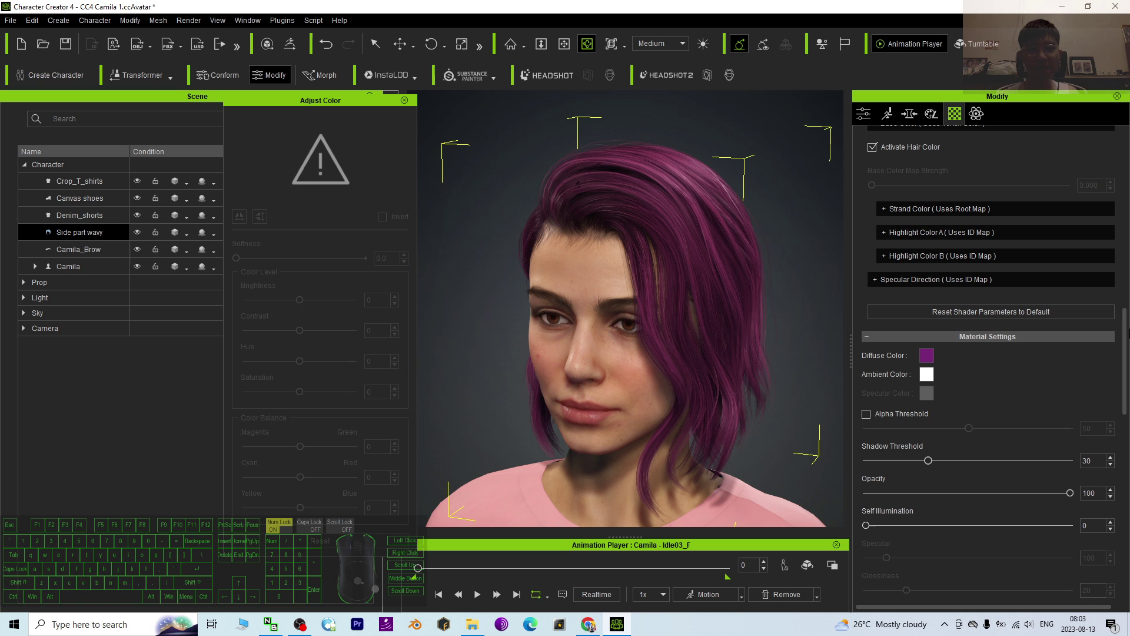
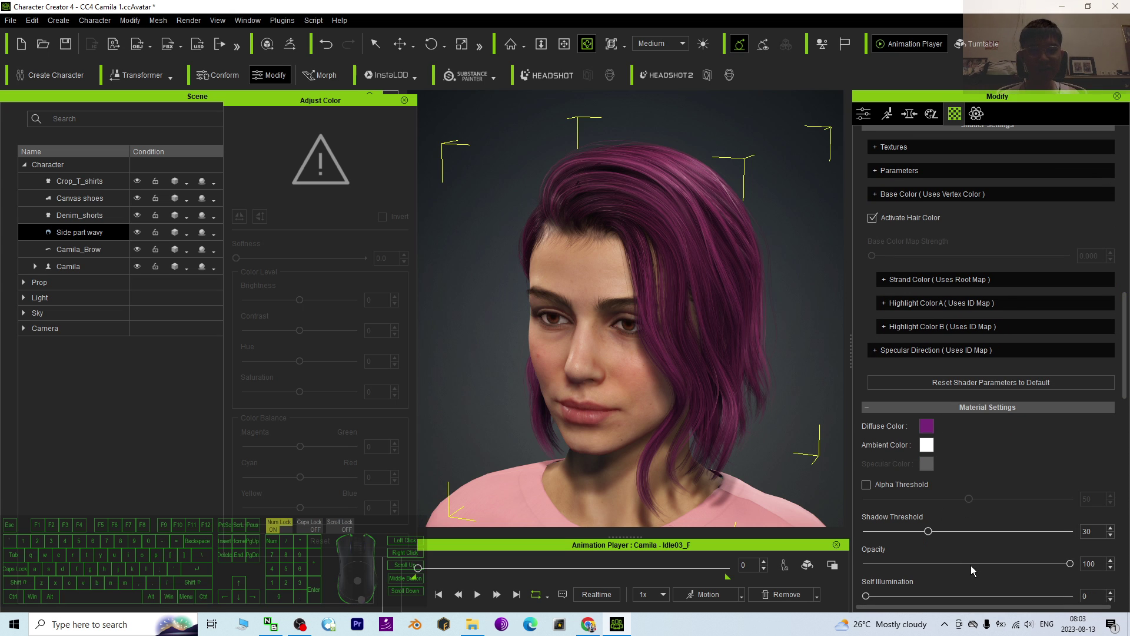
key(x)
drag(692, 279, 673, 280)
key(c)
Reset the hair's Diffuse Color to the white preset, restoring its natural ash-brown
click(928, 431)
click(540, 298)
drag(612, 193, 394, 185)
scroll(up, 3)
scroll(up, 3)
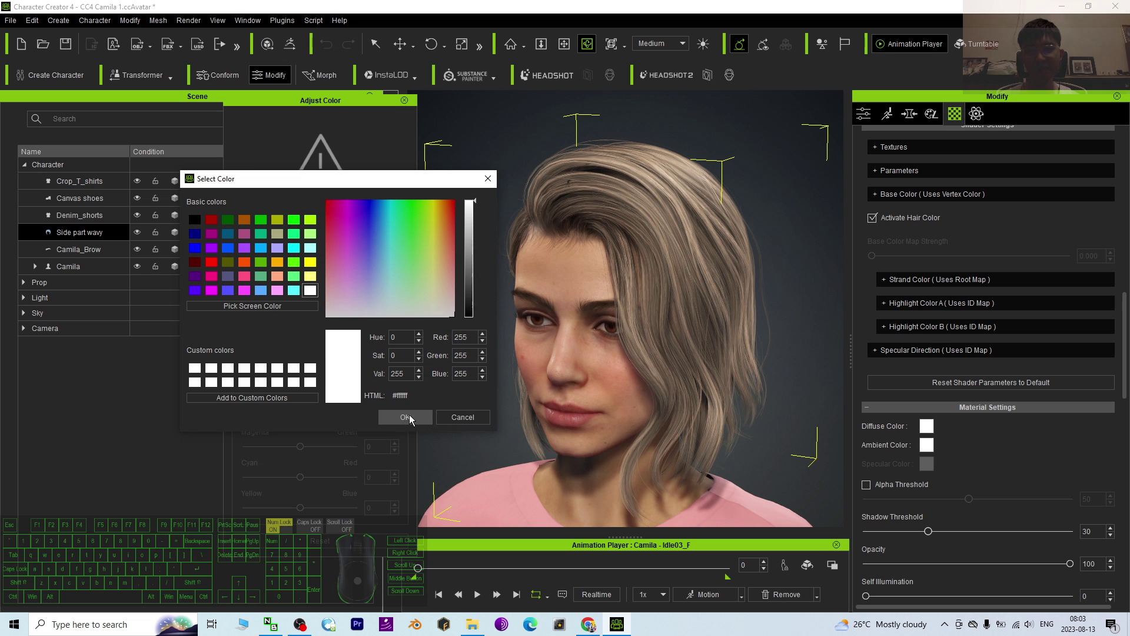
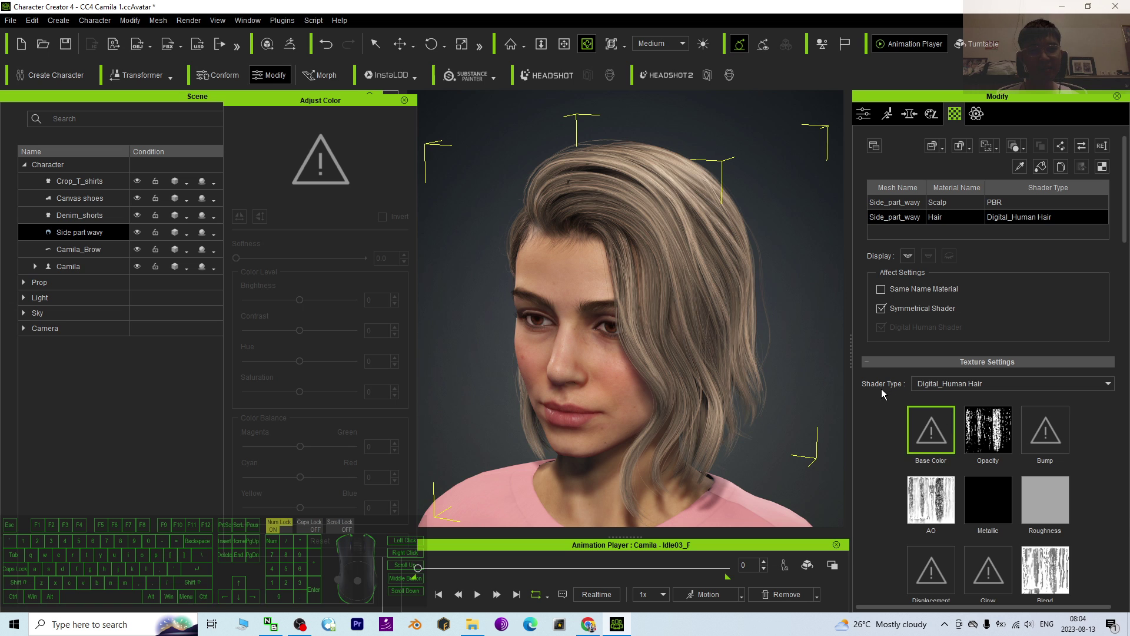
Switch the hair's Shader Type to Traditional and view the result head-on
click(941, 390)
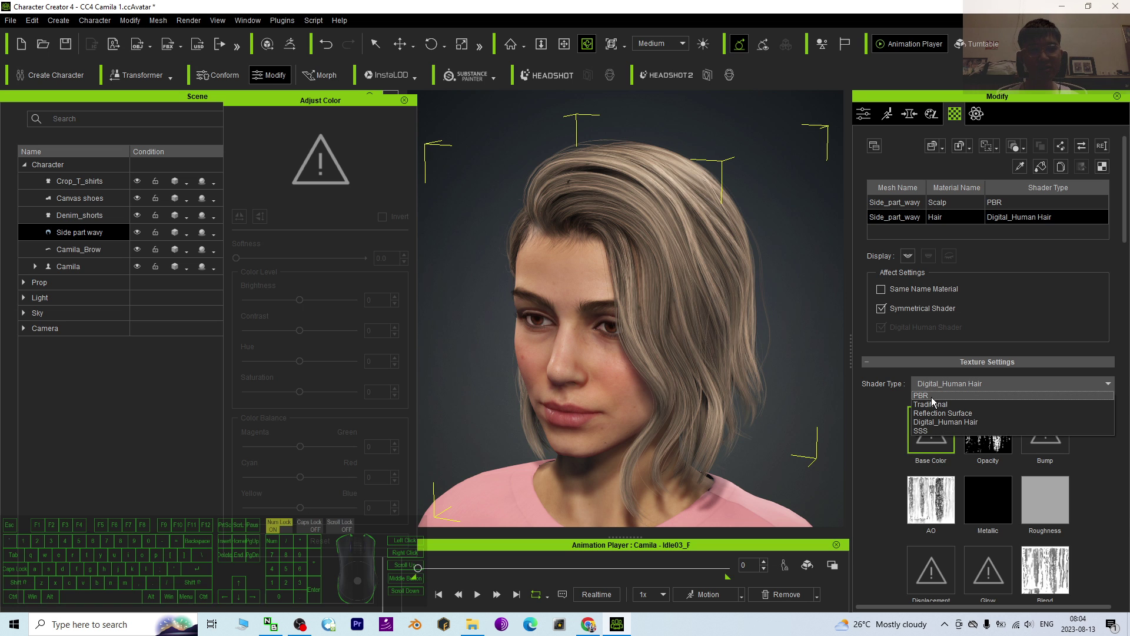
click(932, 410)
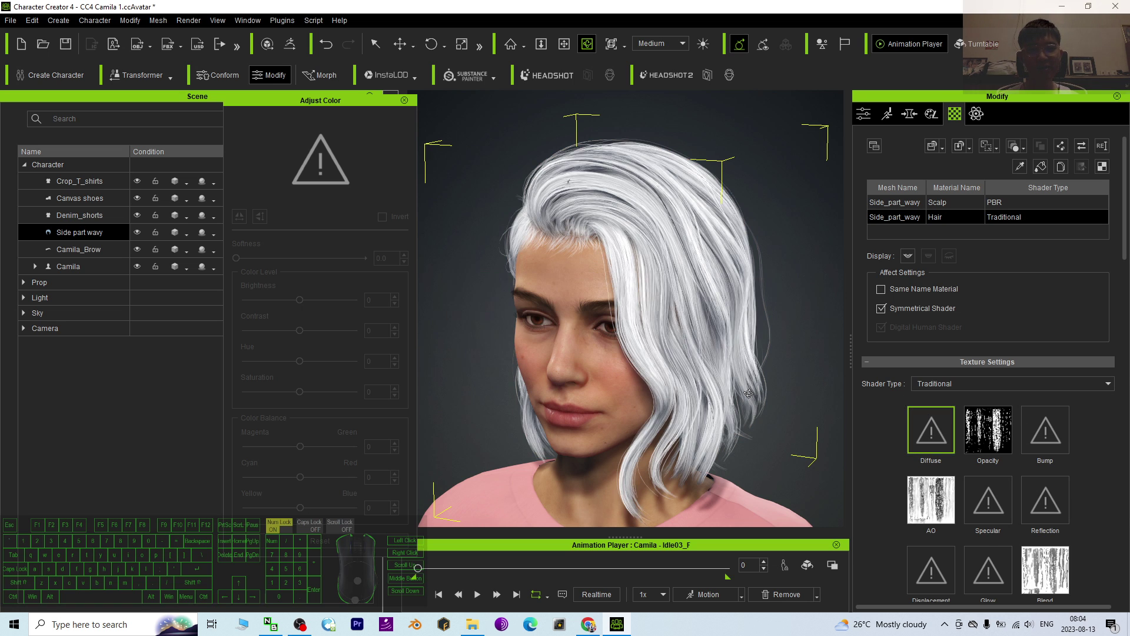
key(x)
drag(751, 389, 786, 357)
key(c)
Change the hair's Shader Type to PBR, turning the hair silvery white-grey
click(948, 385)
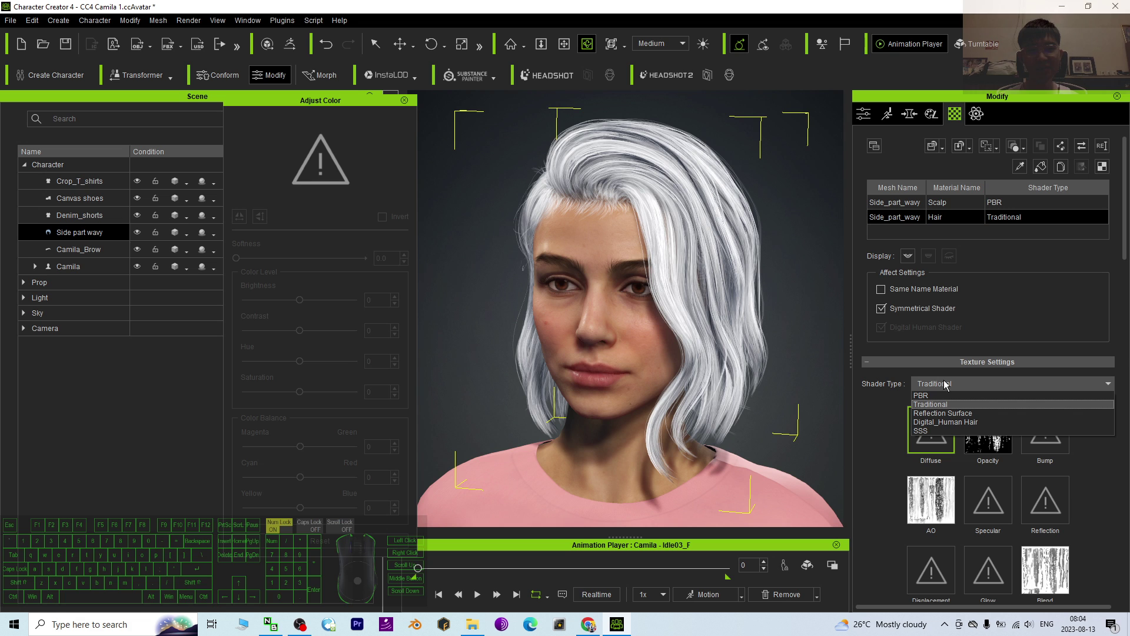
click(936, 403)
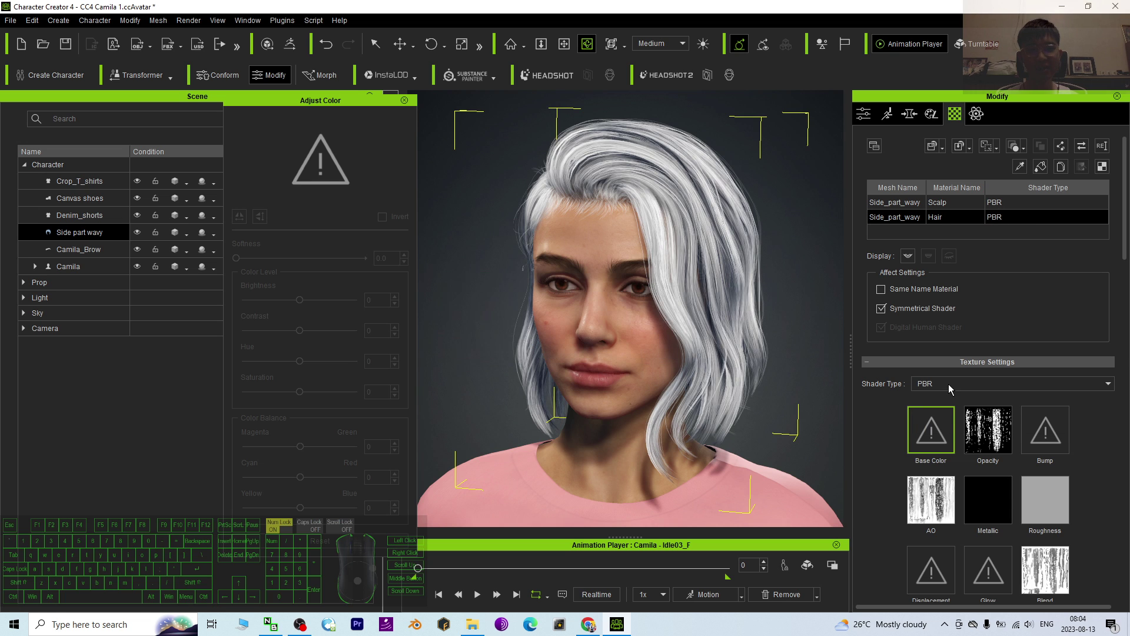
click(952, 388)
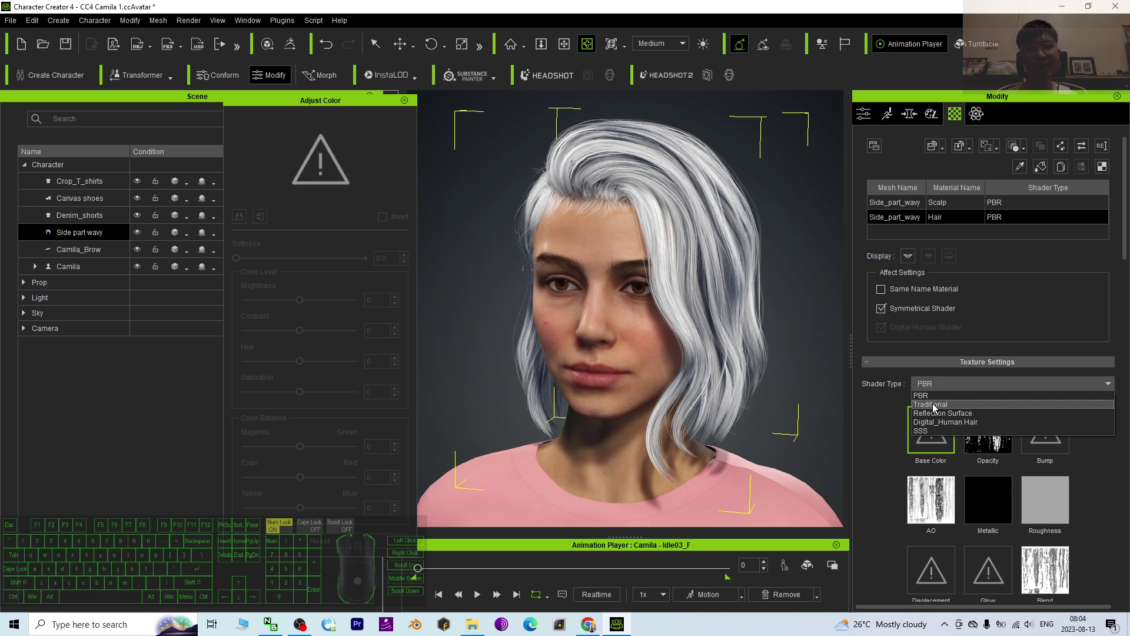
click(947, 399)
key(c)
drag(716, 400, 686, 404)
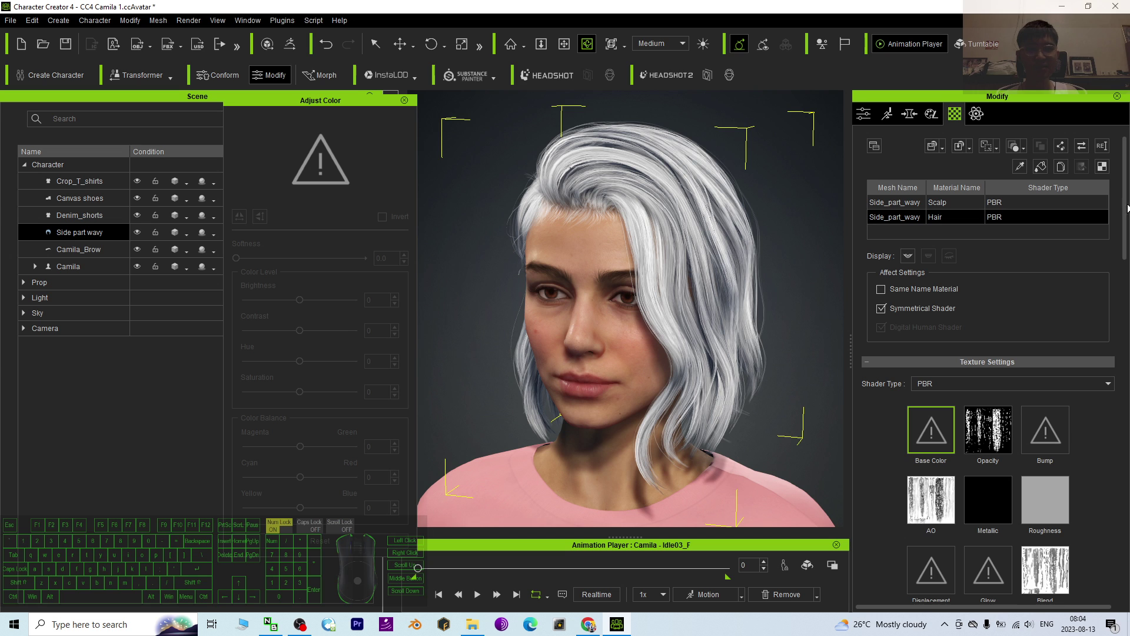
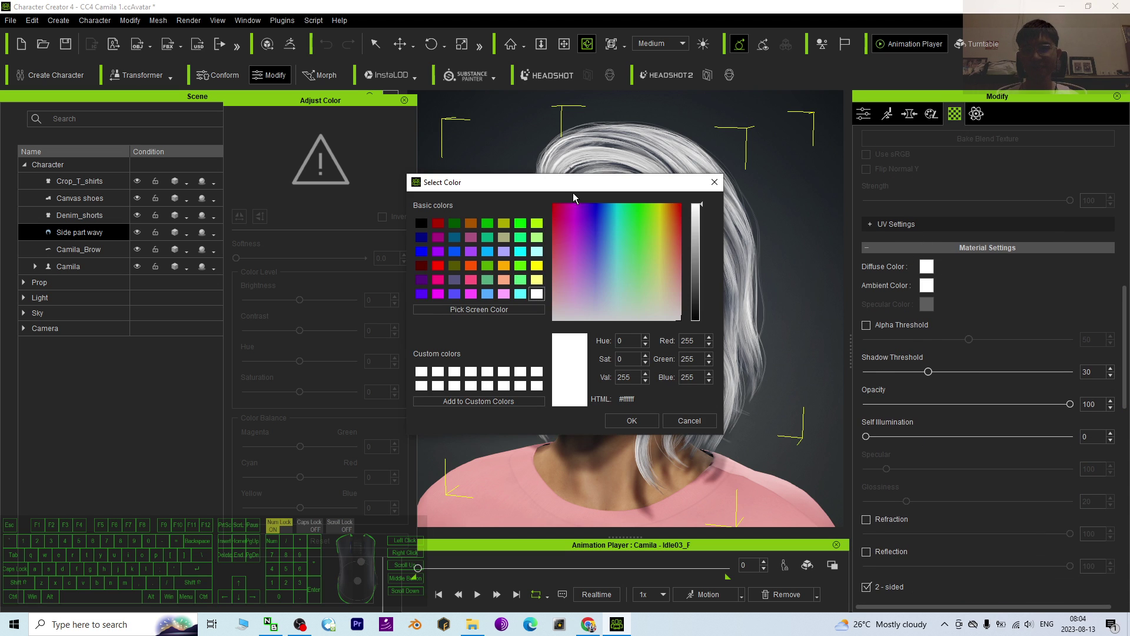
click(581, 186)
click(263, 302)
click(268, 318)
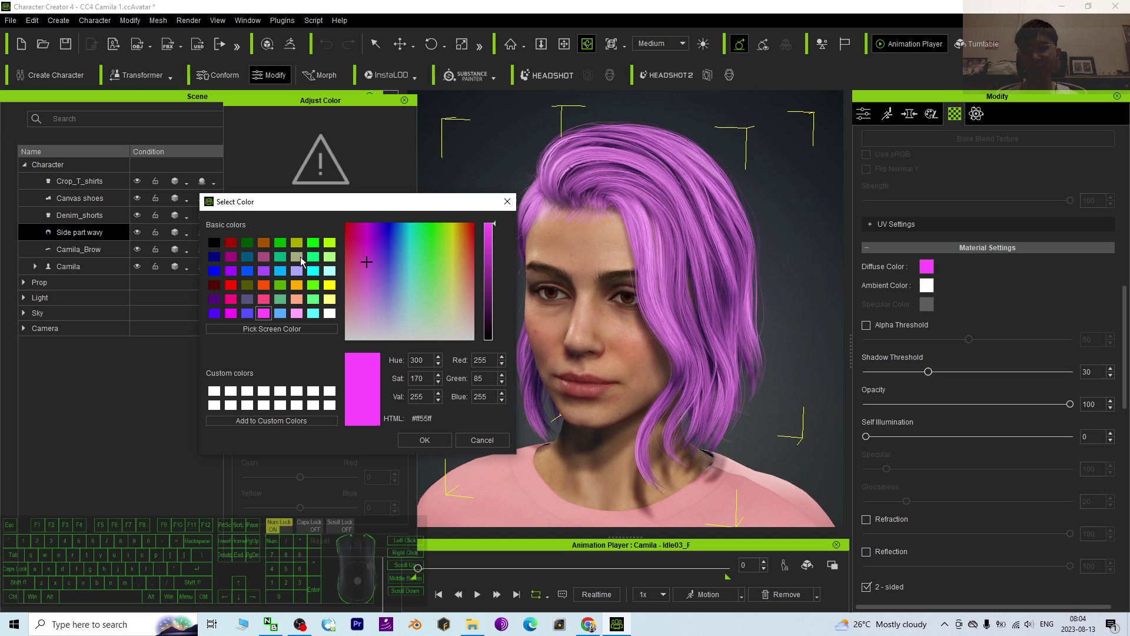
click(219, 246)
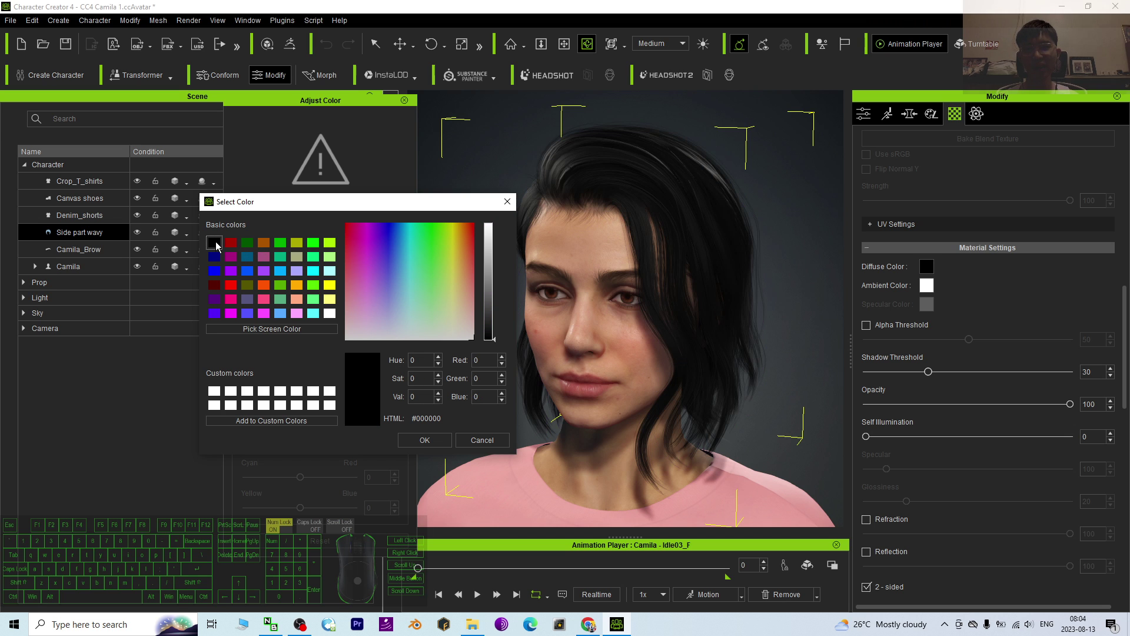
drag(499, 344, 495, 323)
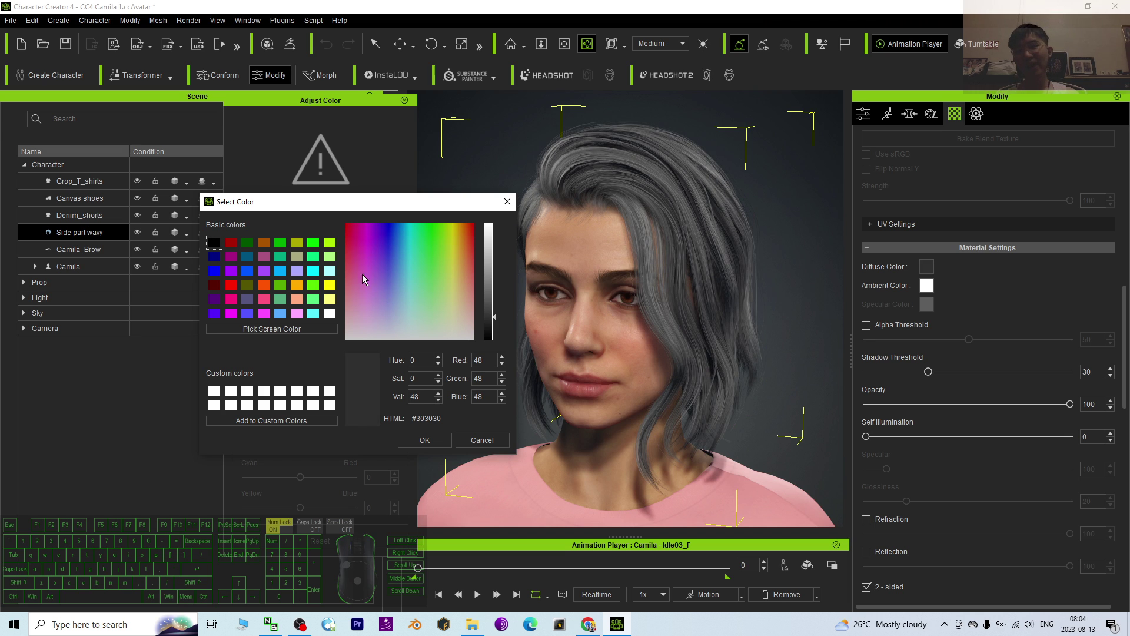
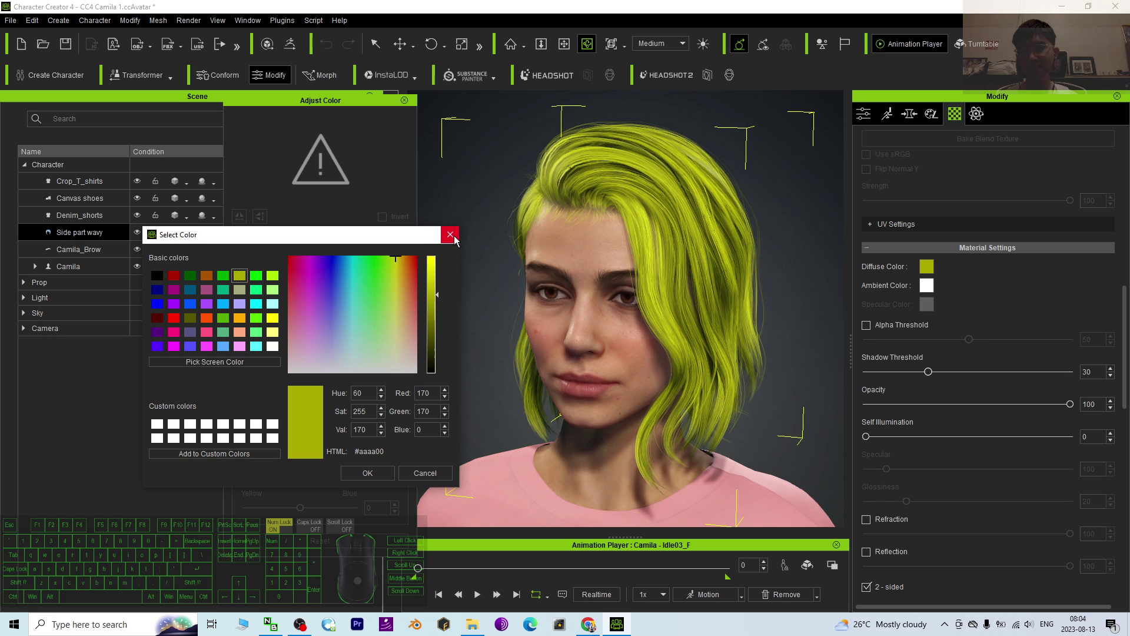
click(456, 240)
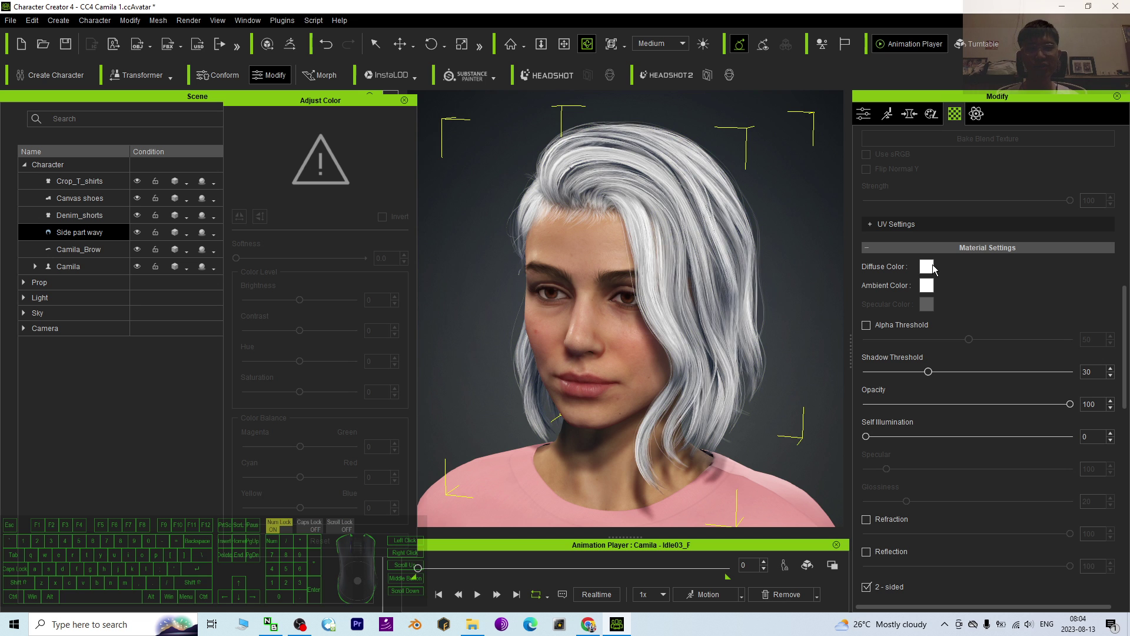
Set the hair's PBR Diffuse Color to dark olive green, yellow lowered to #4d4d00, and confirm
click(931, 270)
drag(585, 172, 340, 243)
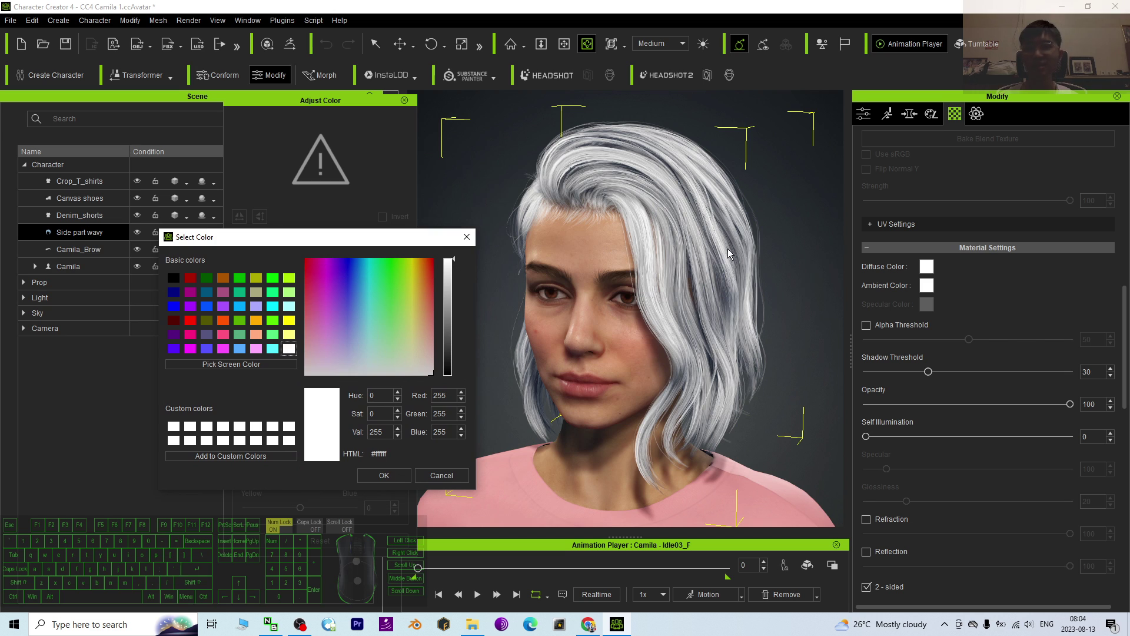
click(289, 323)
drag(453, 297, 448, 345)
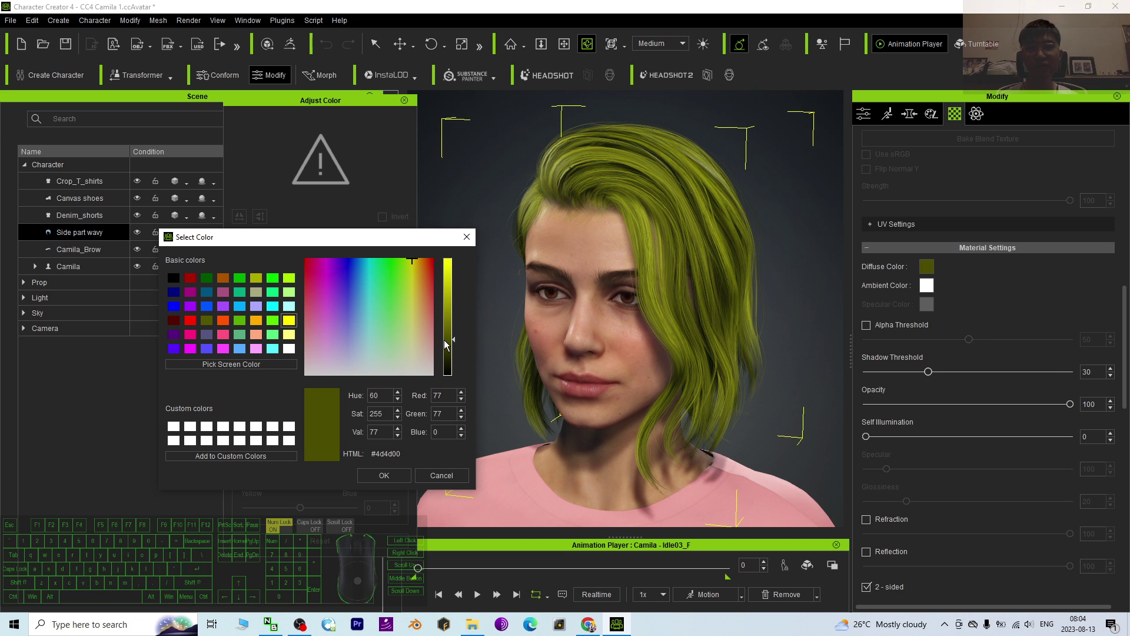
click(379, 478)
Orbit to a three-quarter angle to inspect the olive-green hair
key(c)
drag(536, 463, 477, 448)
scroll(down, 3)
scroll(up, 3)
key(x)
drag(622, 360, 627, 381)
key(c)
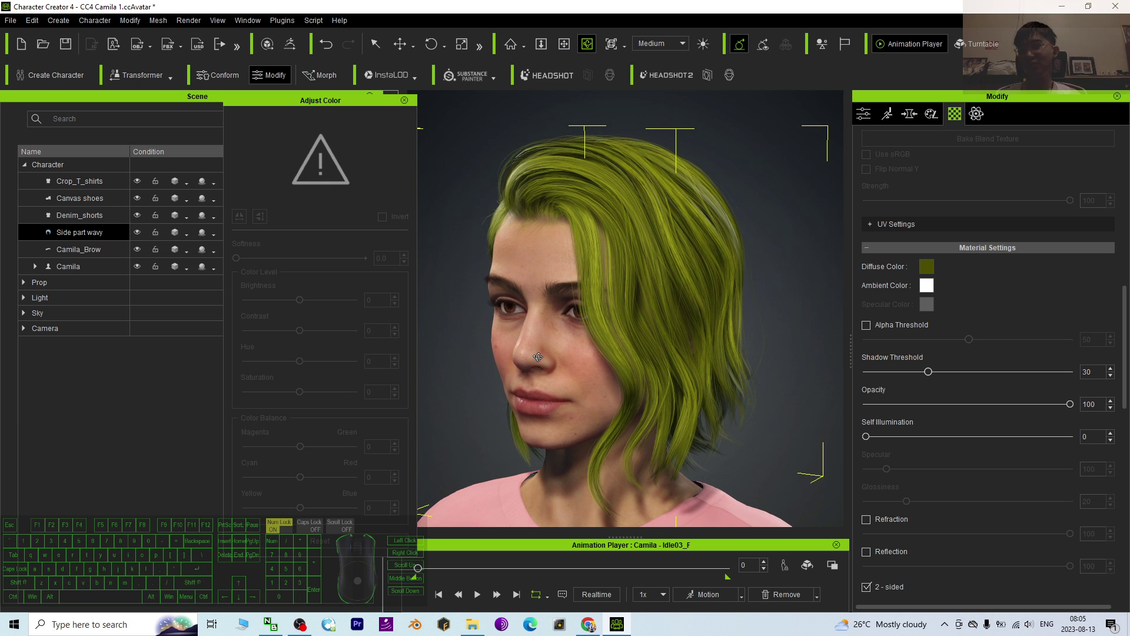
click(539, 356)
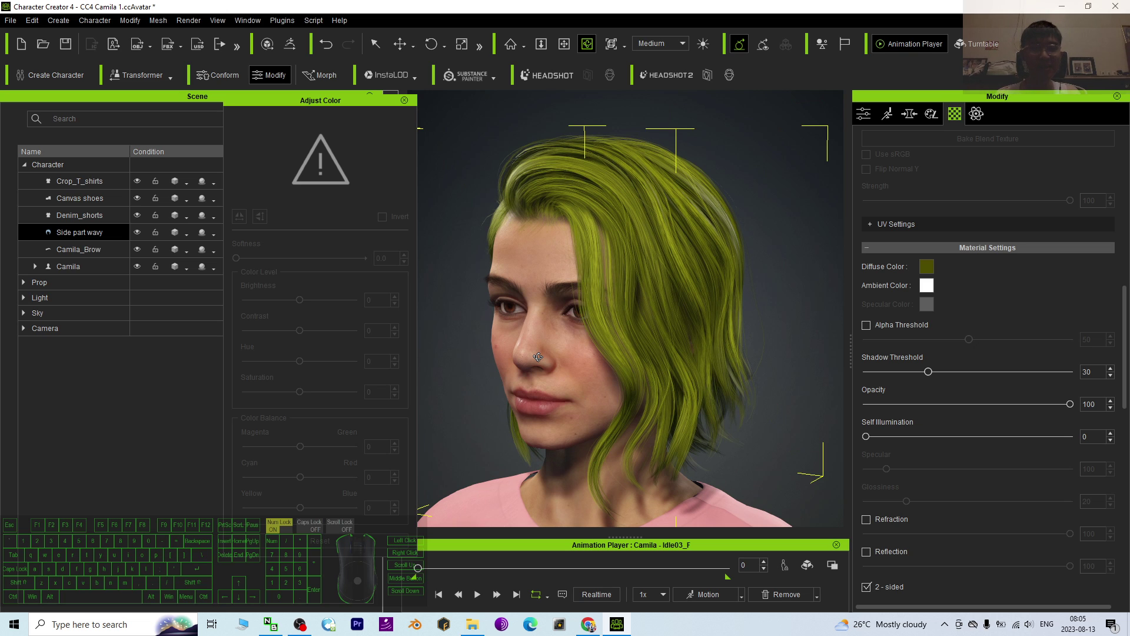